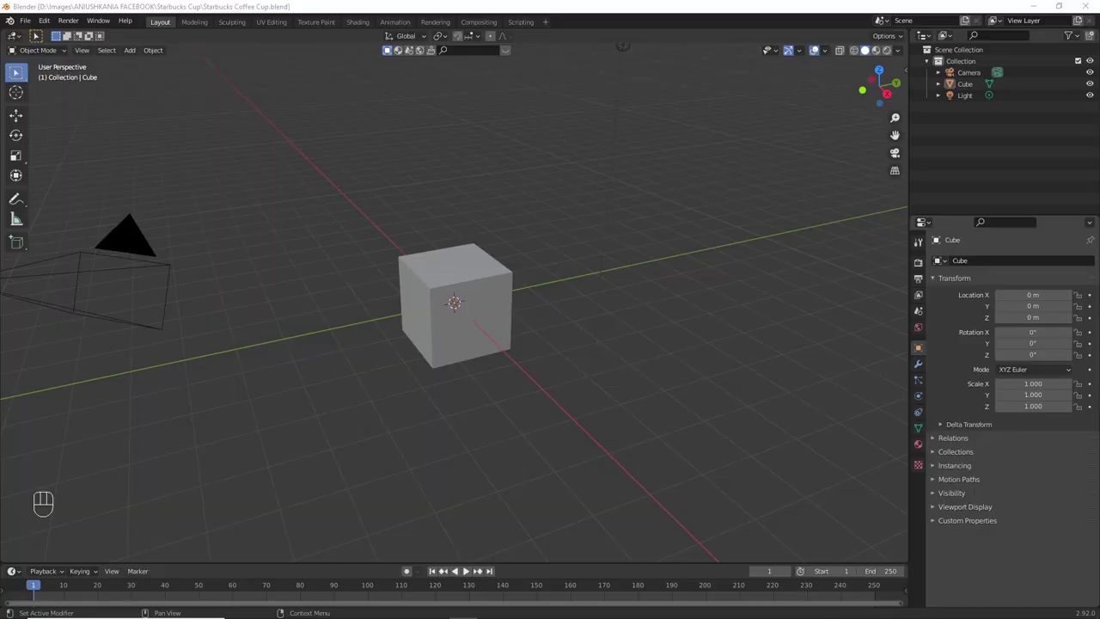
Step: Delete the default cube and load the Starbucks cup photo as a reference in front view
left_click_drag(590, 300, 590, 294)
left_click(448, 267)
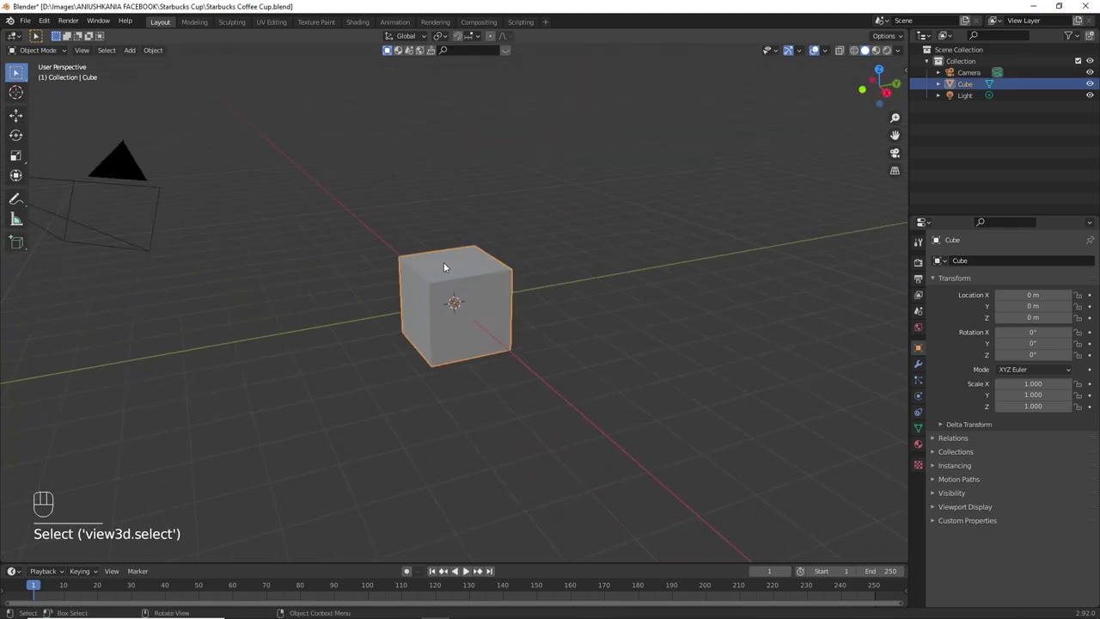
key("Delete")
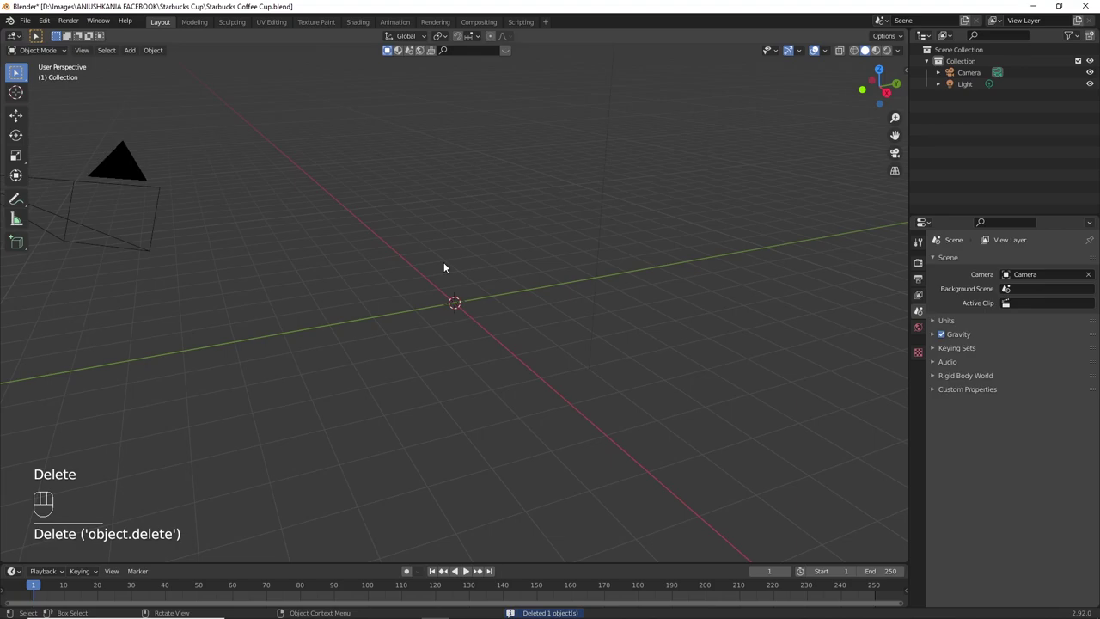
key("KP_1")
key("shift+a")
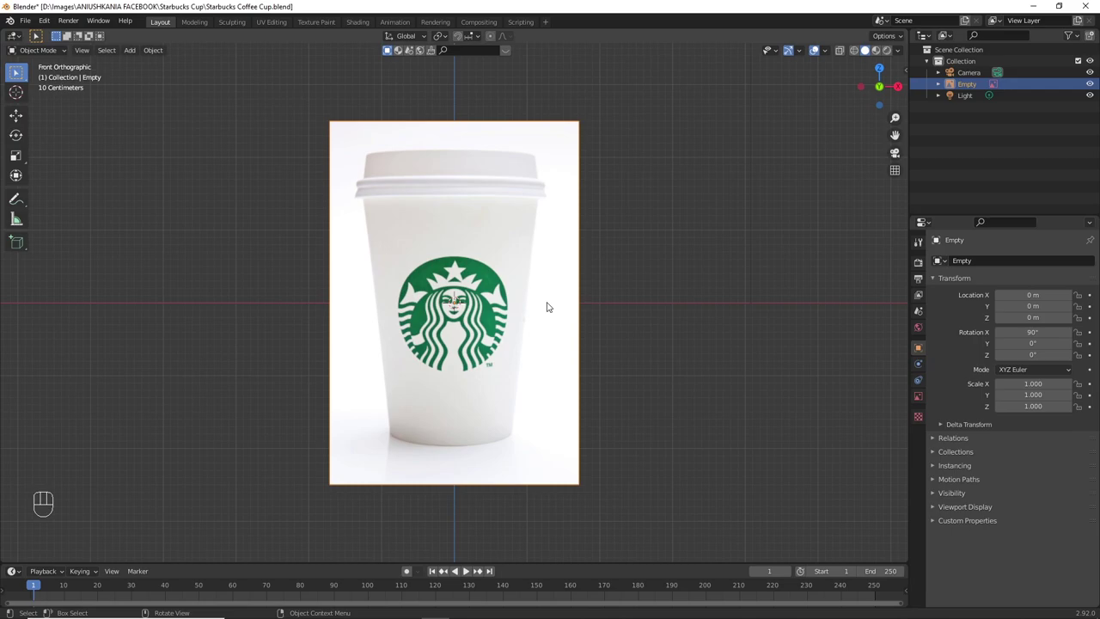
Step: Add a circle mesh at the cup bottom and scale it to the cup's base width
left_click(471, 204)
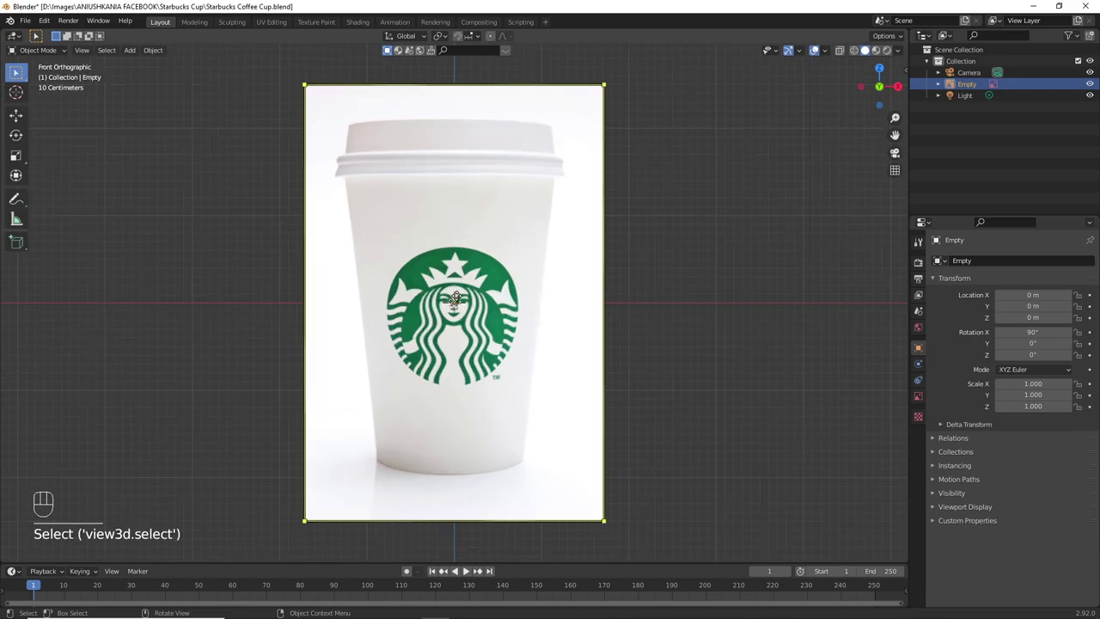
key("shift+a")
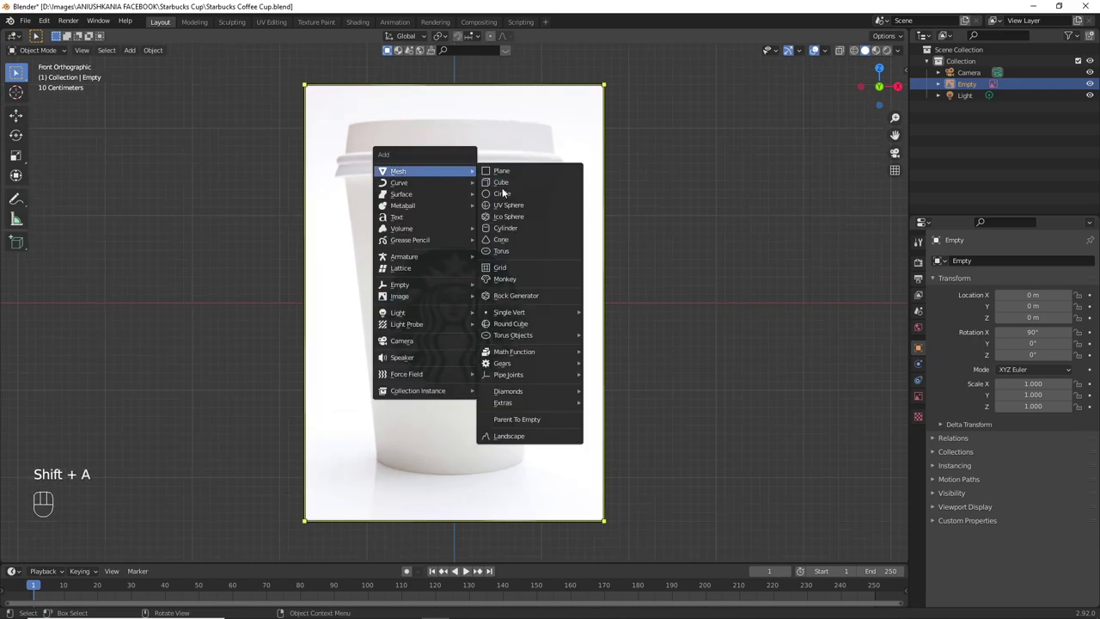
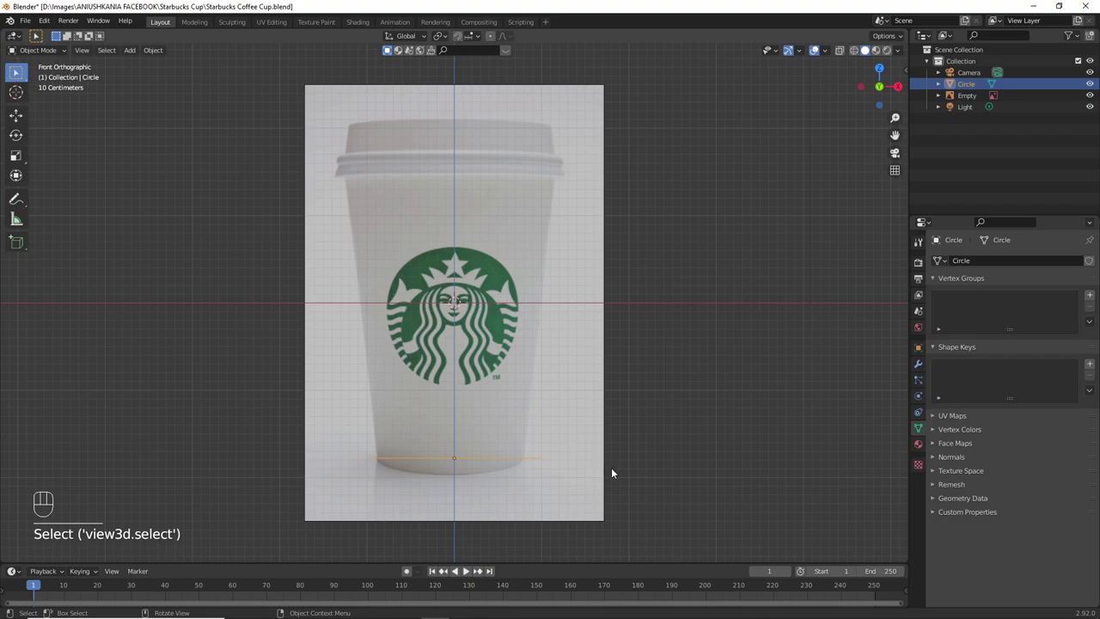
key("s")
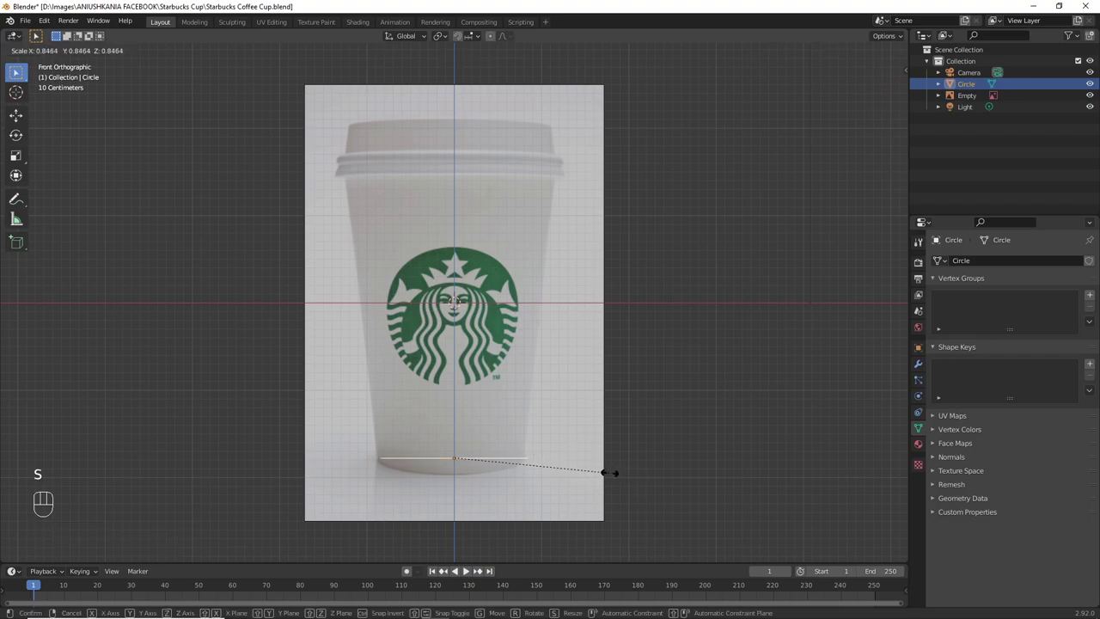
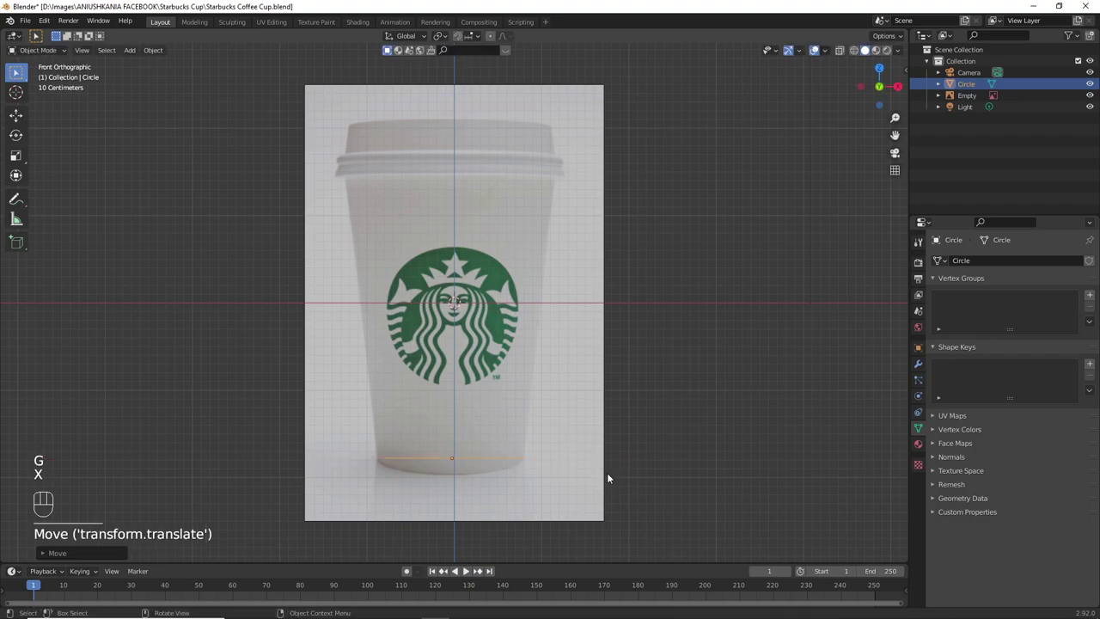
key("x")
left_click(610, 478)
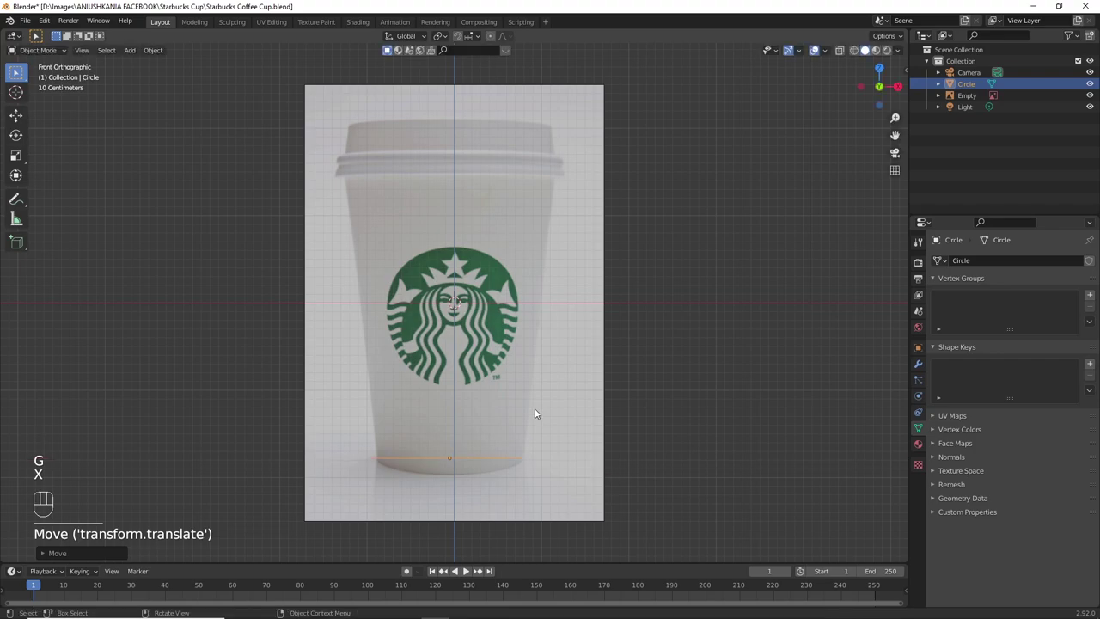
Step: Extrude the circle up along Z to just under the lid and widen the top ring to the cup's flare
key("Tab")
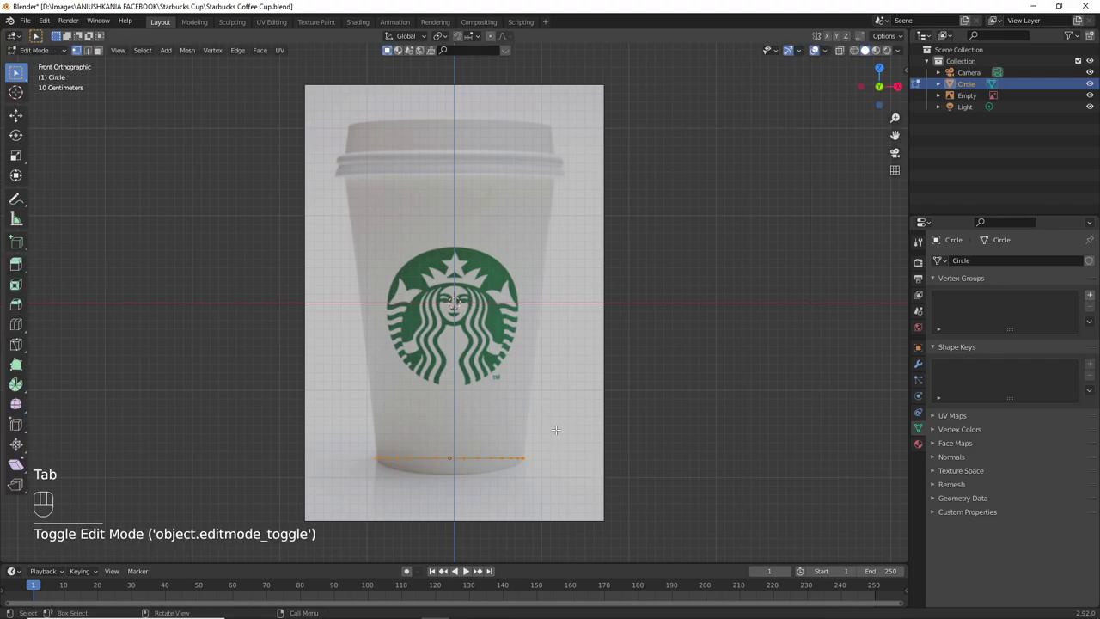
key("1")
key("e")
key("z")
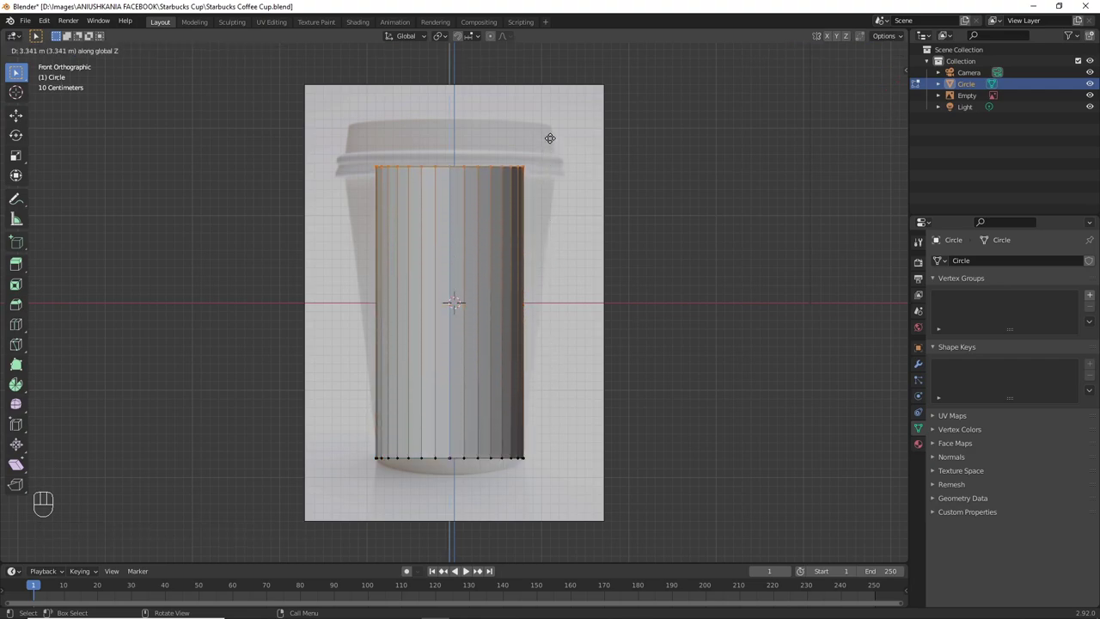
left_click(556, 133)
key("s")
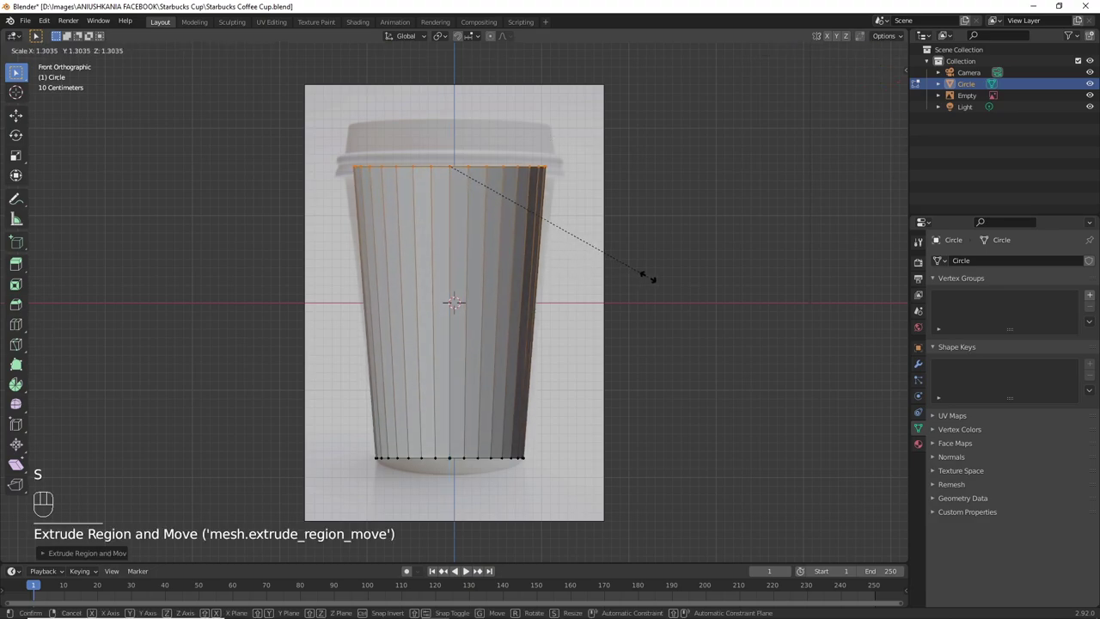
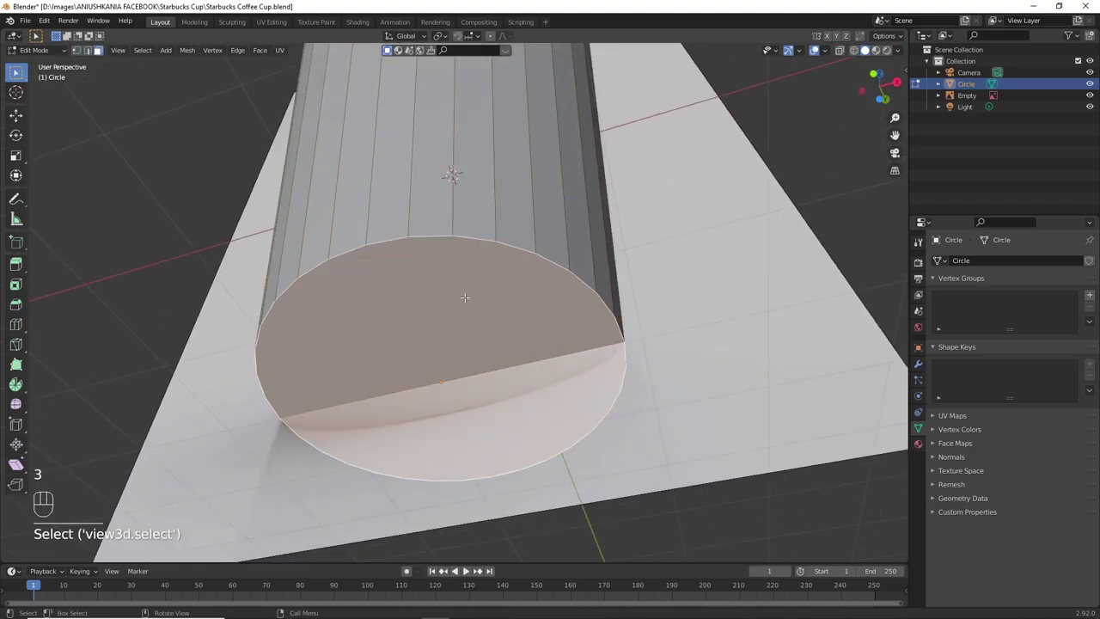
Step: Inset rings into the cup bottom and push its centre upward with smooth proportional falloff
key("i")
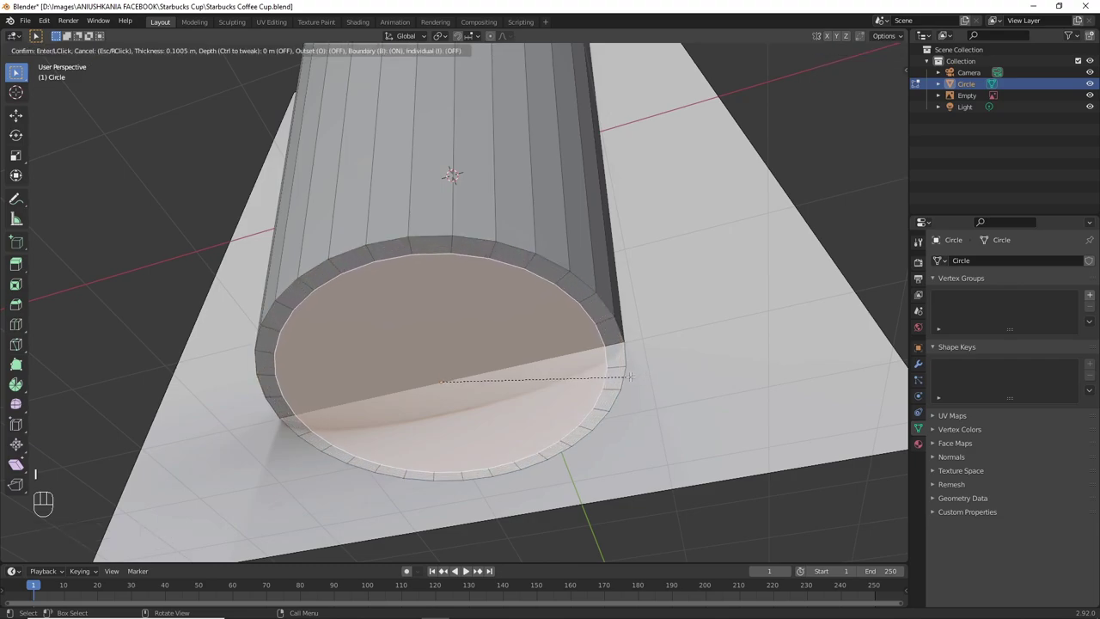
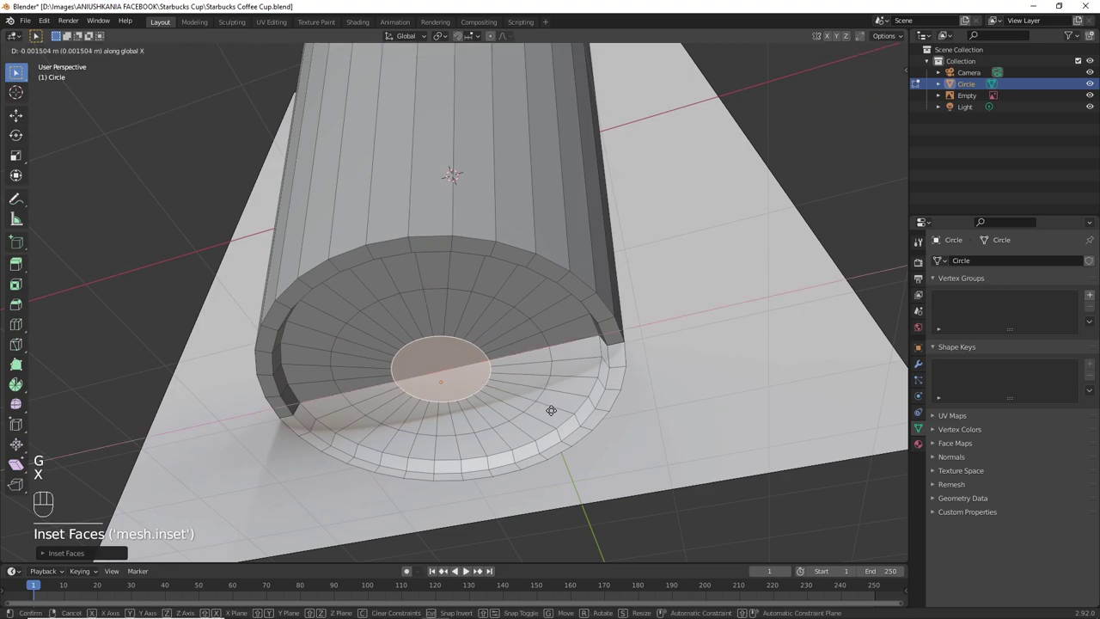
key("z")
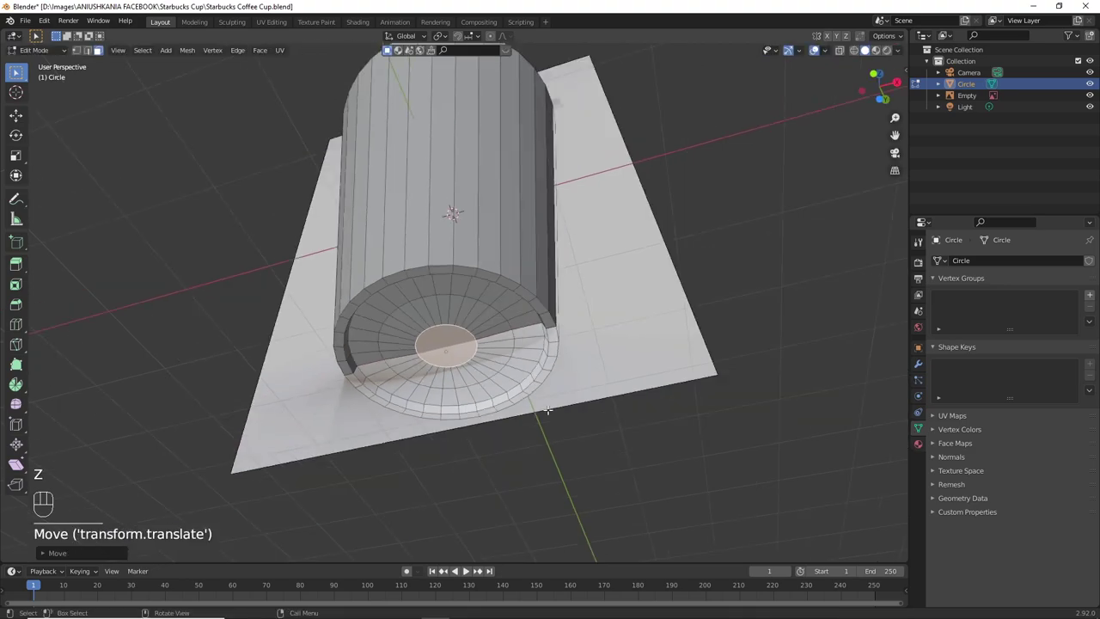
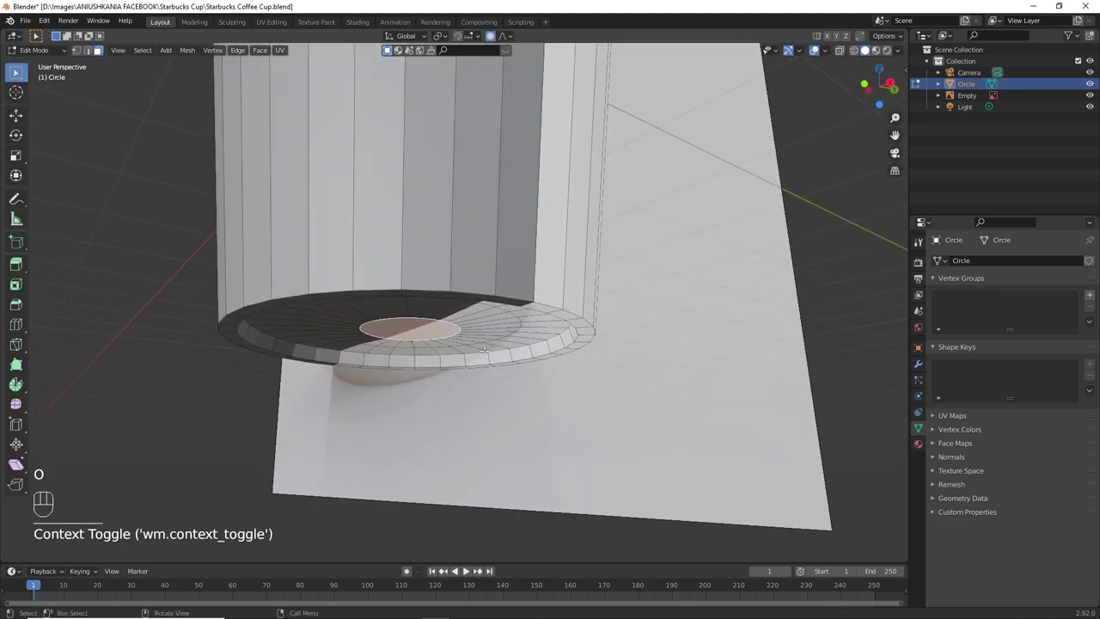
key("g")
key("z")
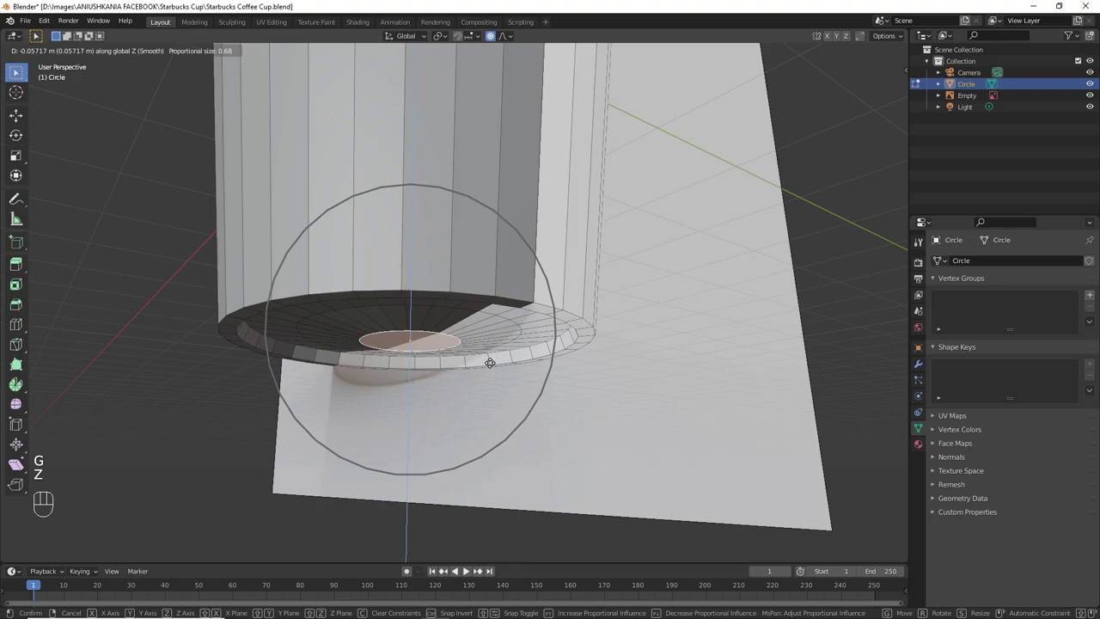
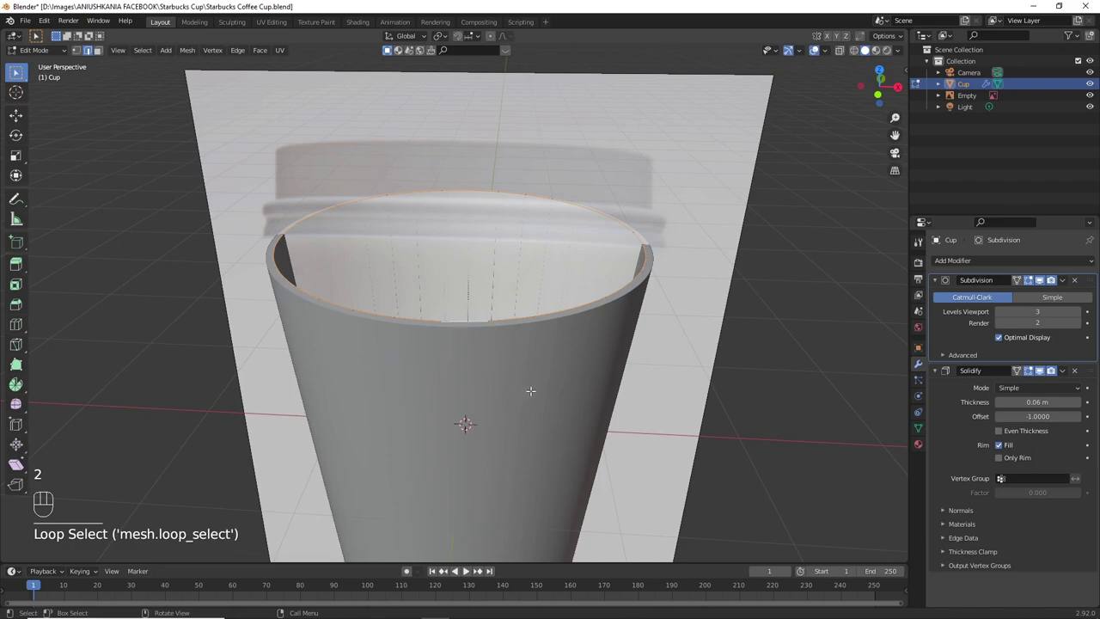
Step: Duplicate the cup's rim ring upward as a separate object and name it Lid
key("shift+d")
key("z")
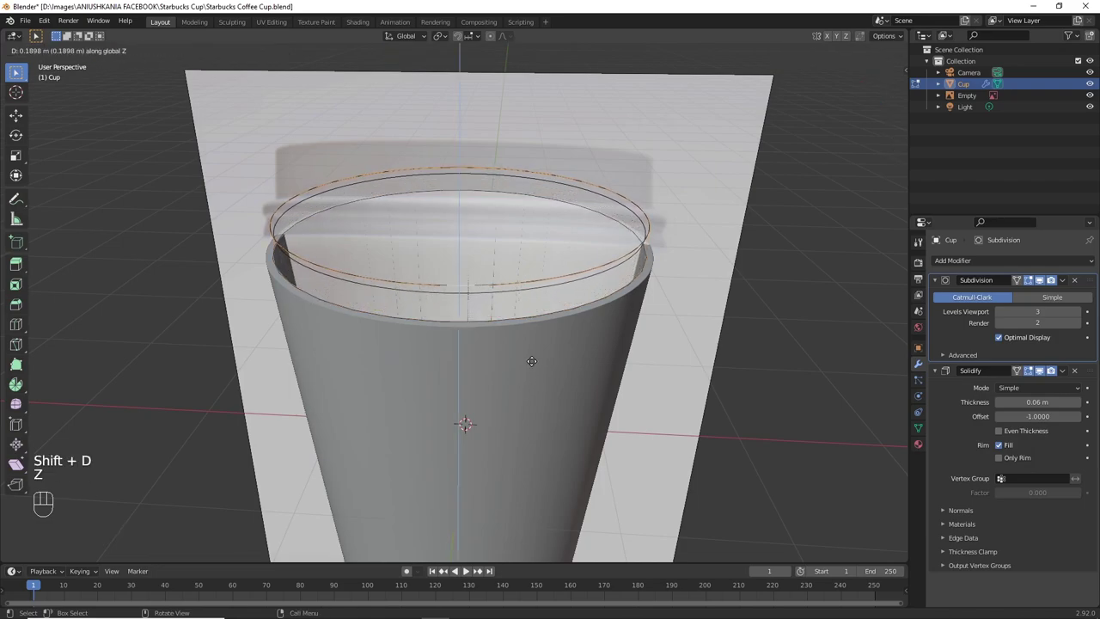
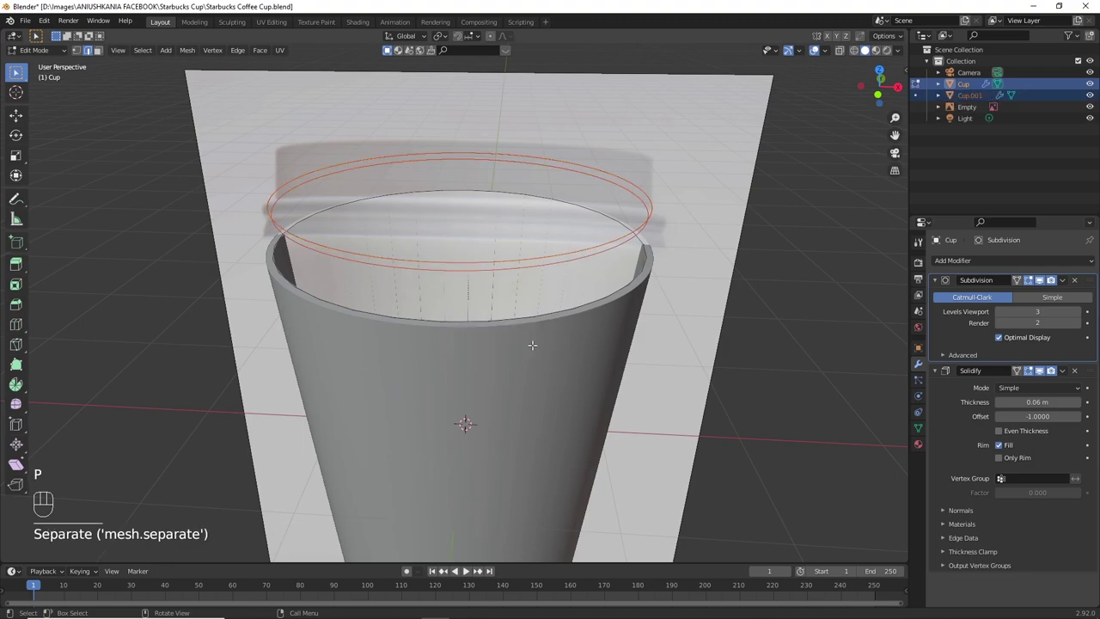
key("Tab")
left_click_drag(526, 359, 526, 345)
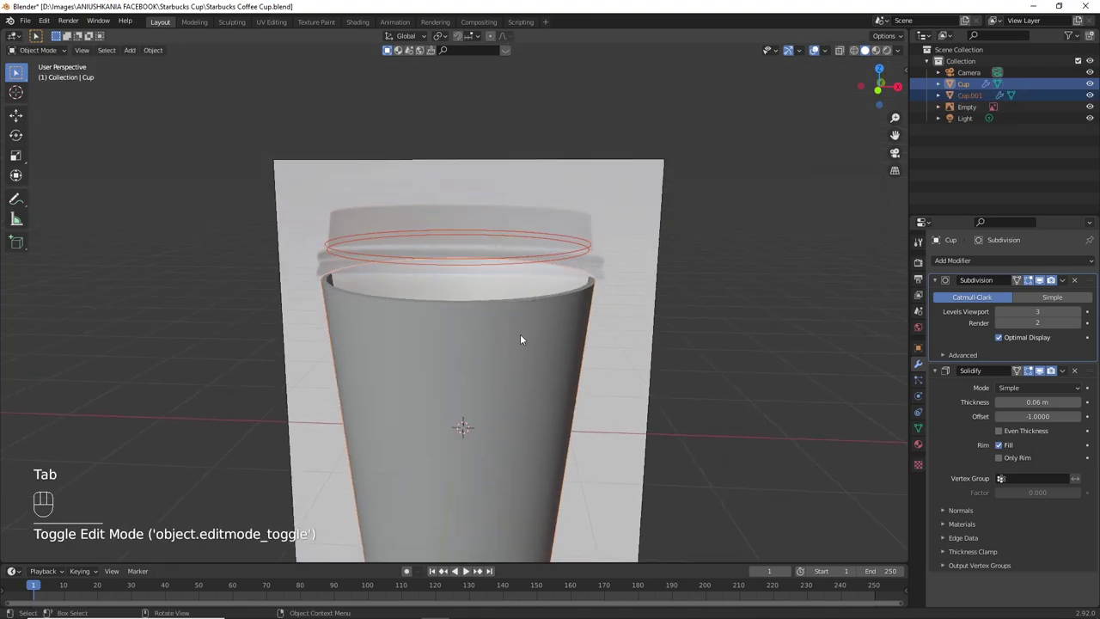
left_click(523, 308)
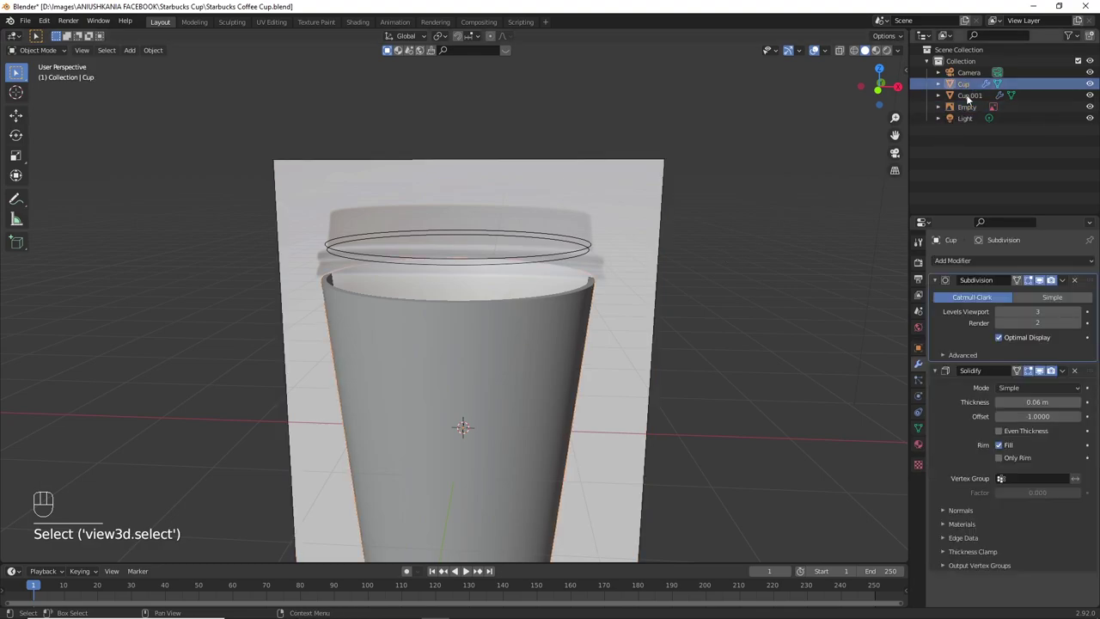
left_click(580, 256)
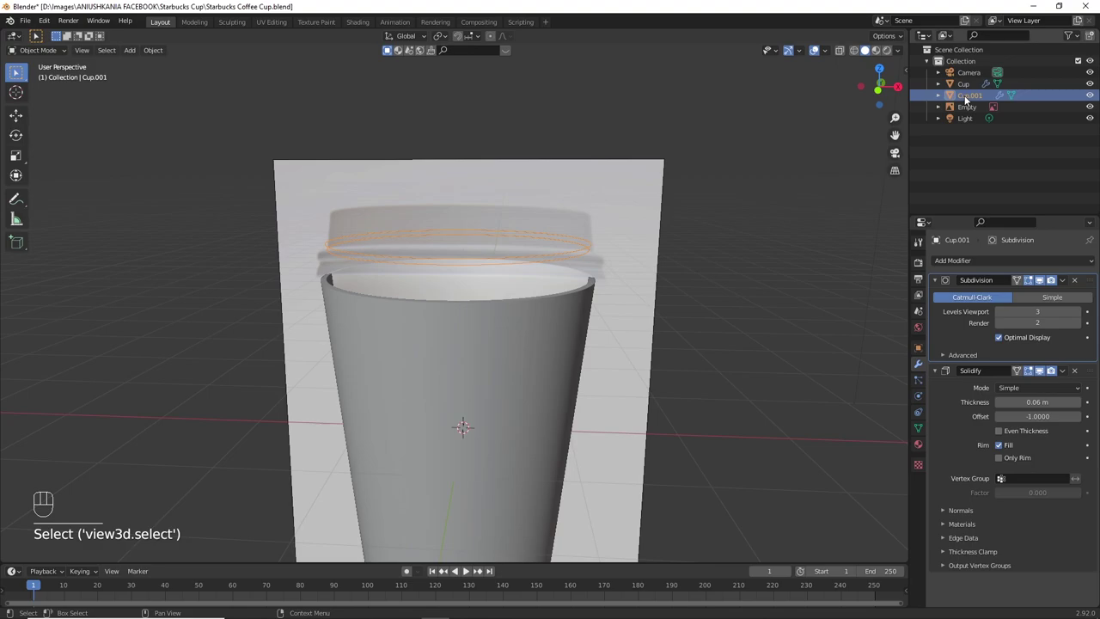
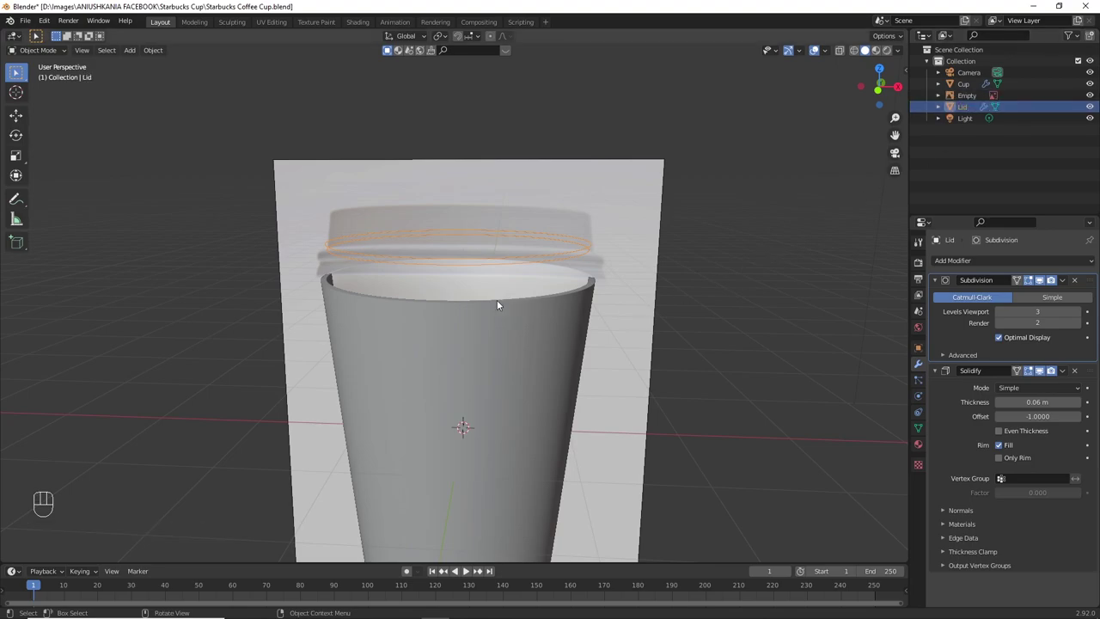
Step: Enable 30° Auto Smooth on the Cup's mesh normals, then select the Lid
left_click(527, 346)
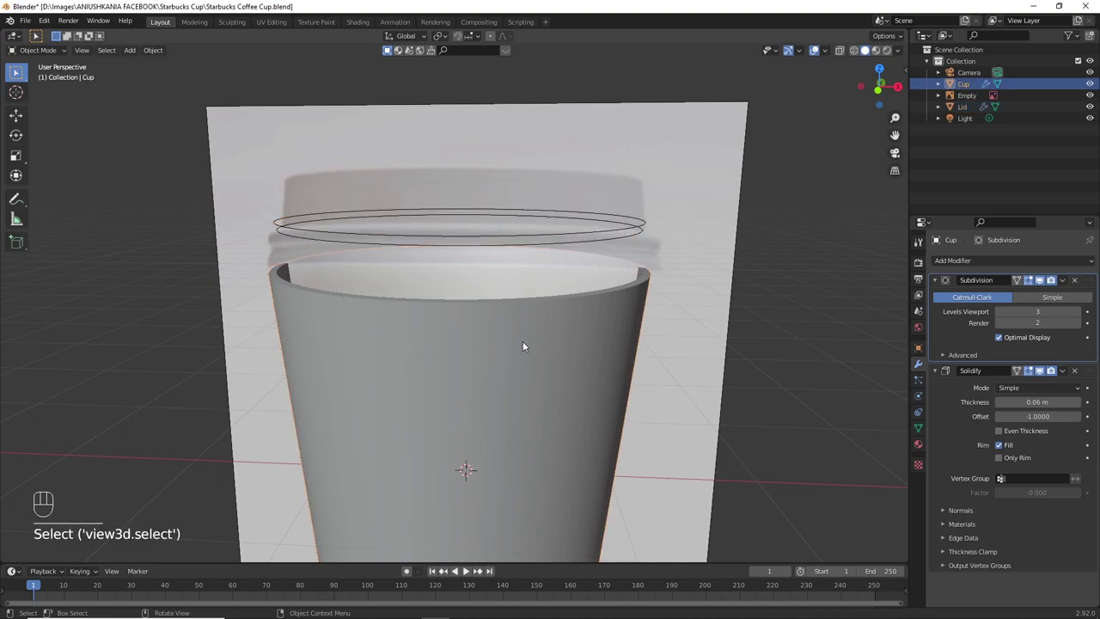
left_click(527, 346)
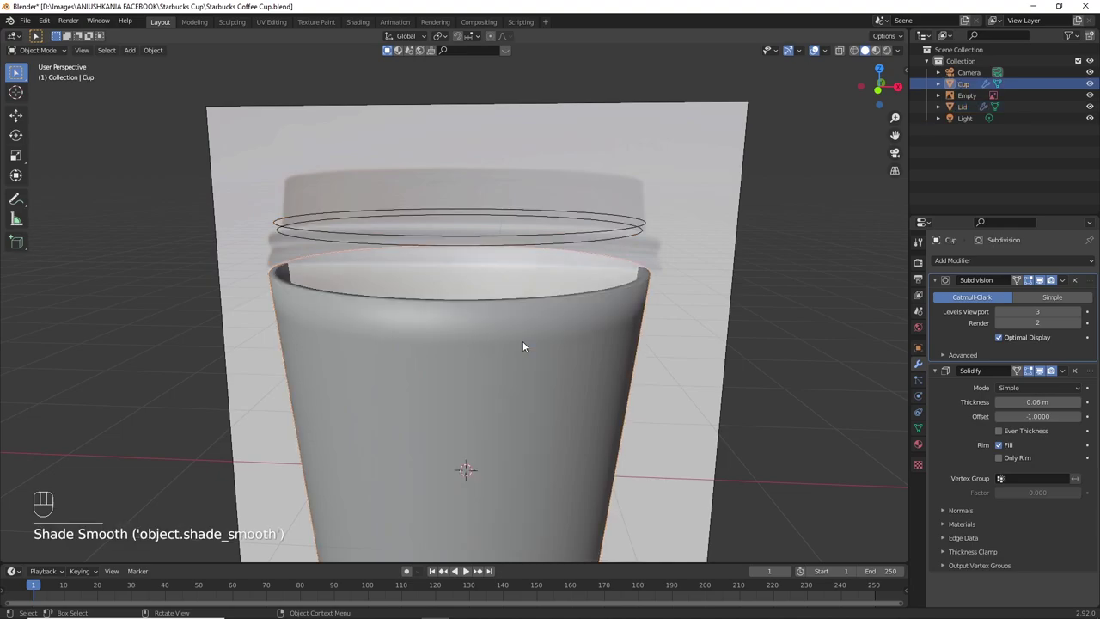
left_click(927, 432)
left_click(947, 461)
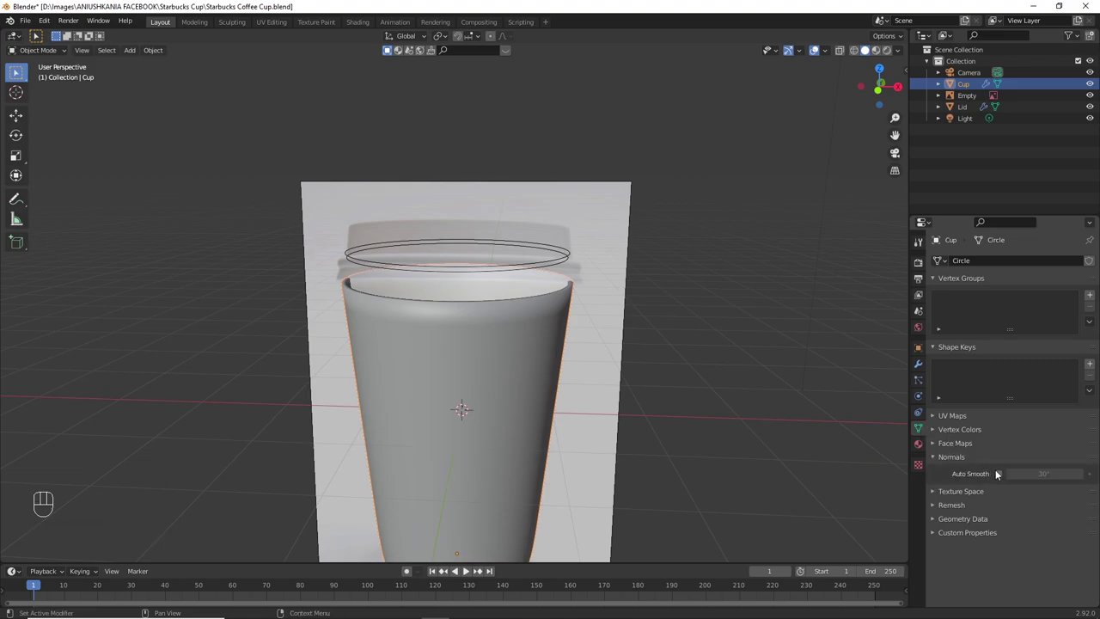
left_click(1001, 476)
left_click_drag(486, 393, 492, 403)
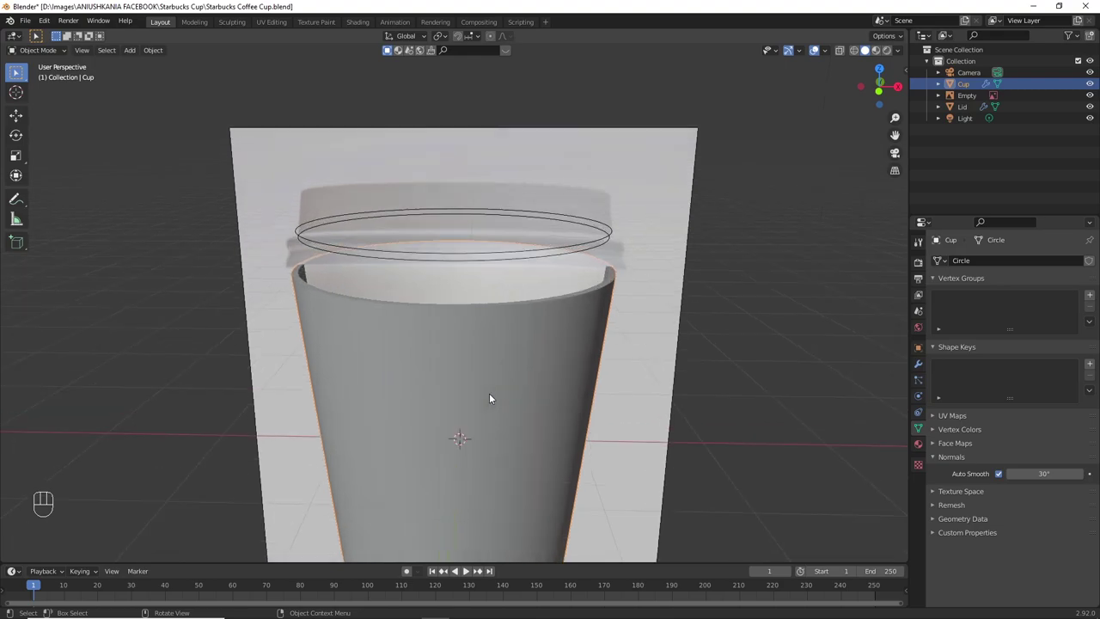
left_click(563, 339)
left_click(563, 339)
Step: Hide the Cup and give the Lid Subdivision and Solidify modifiers
key("h")
key("h")
left_click(531, 243)
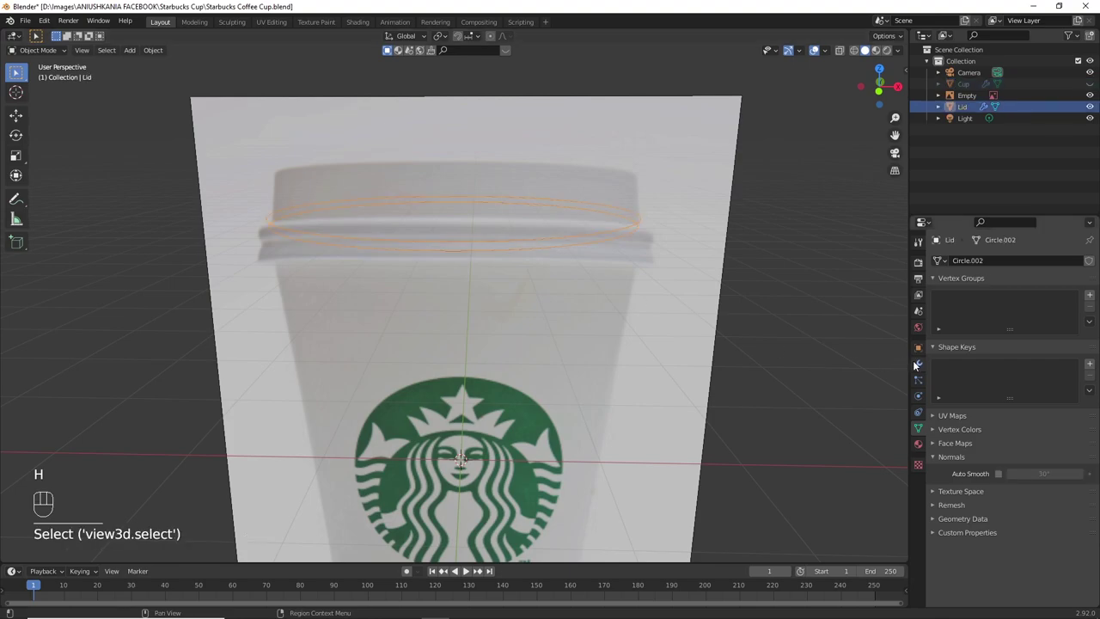
left_click(921, 365)
left_click(1046, 283)
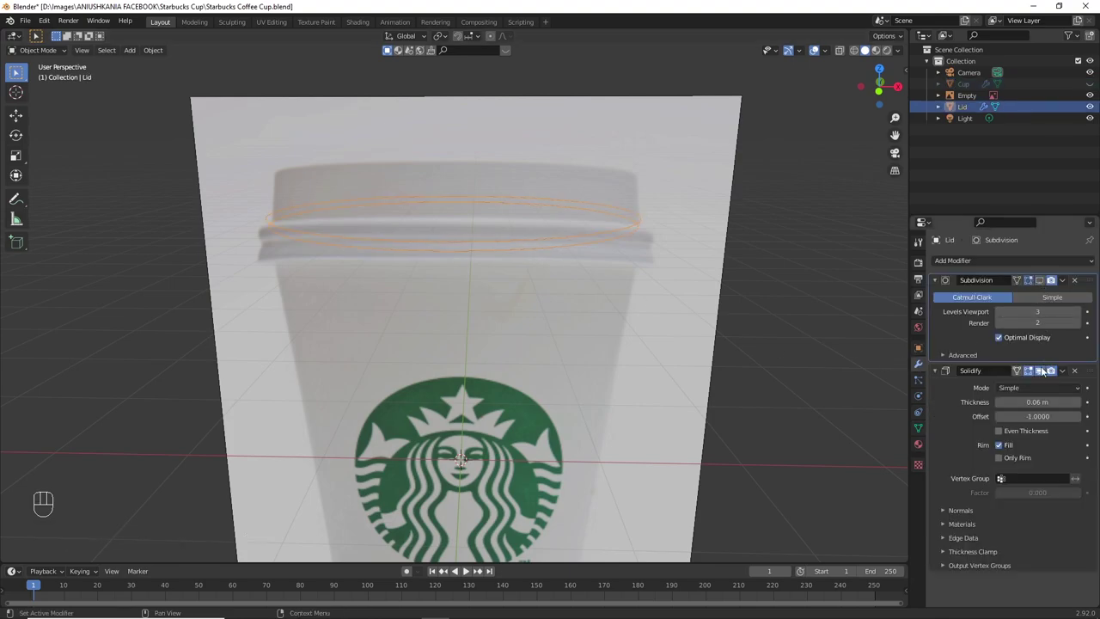
left_click(1046, 371)
Step: Lower the Lid ring along Z toward the reference lid's rim in front view
middle_click(611, 314)
key("KP_1")
key("g")
key("z")
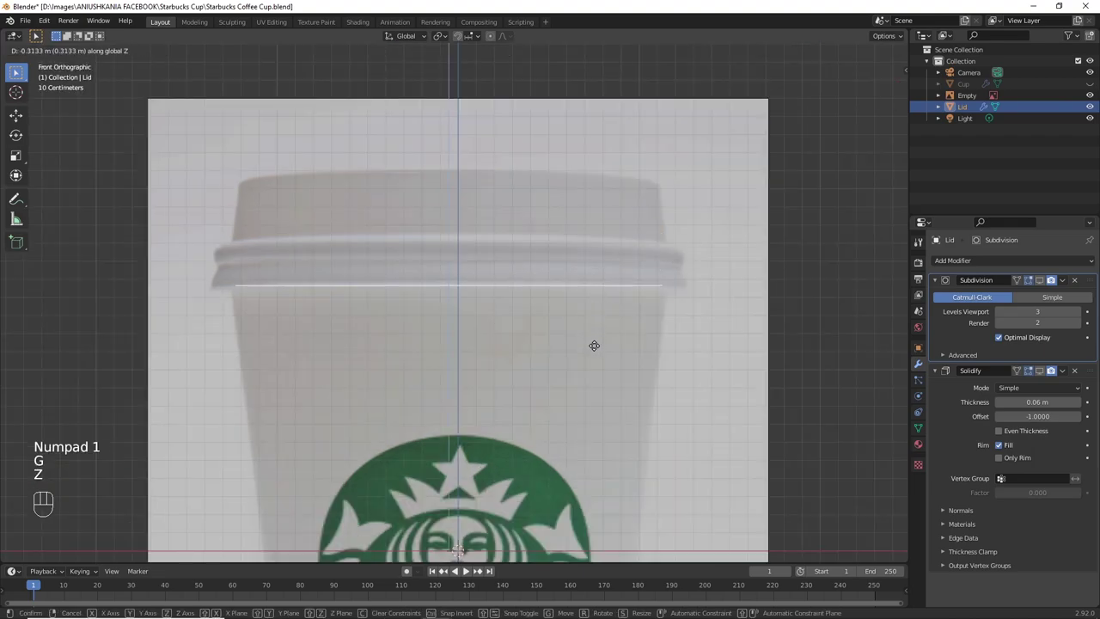
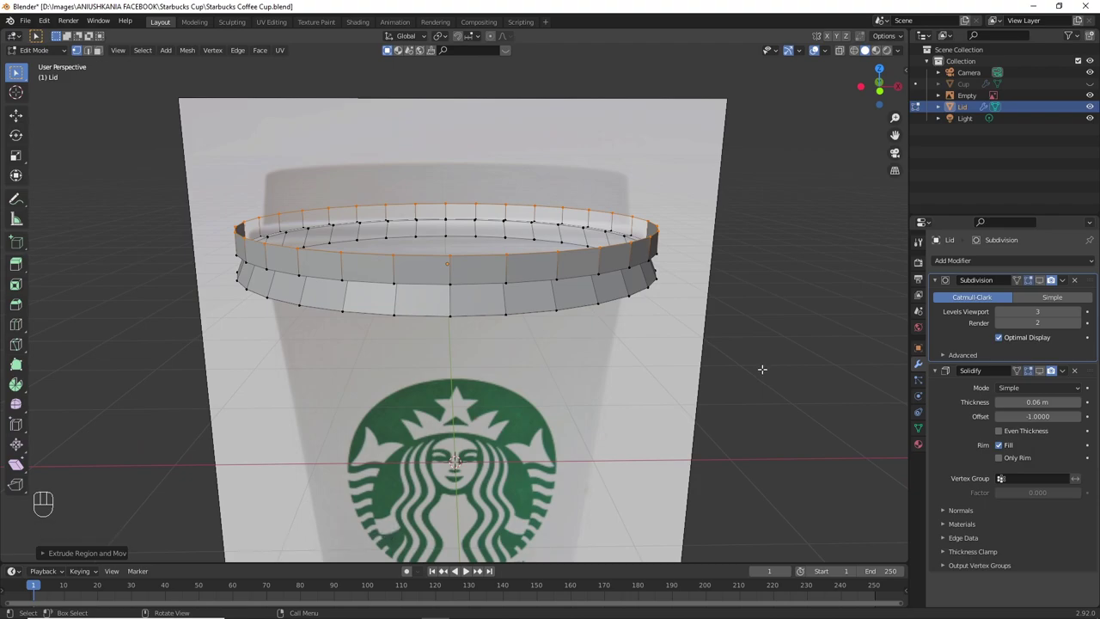
Step: Extrude the Lid's top edge loop and scale it inward into a flat ledge
key("e")
key("s")
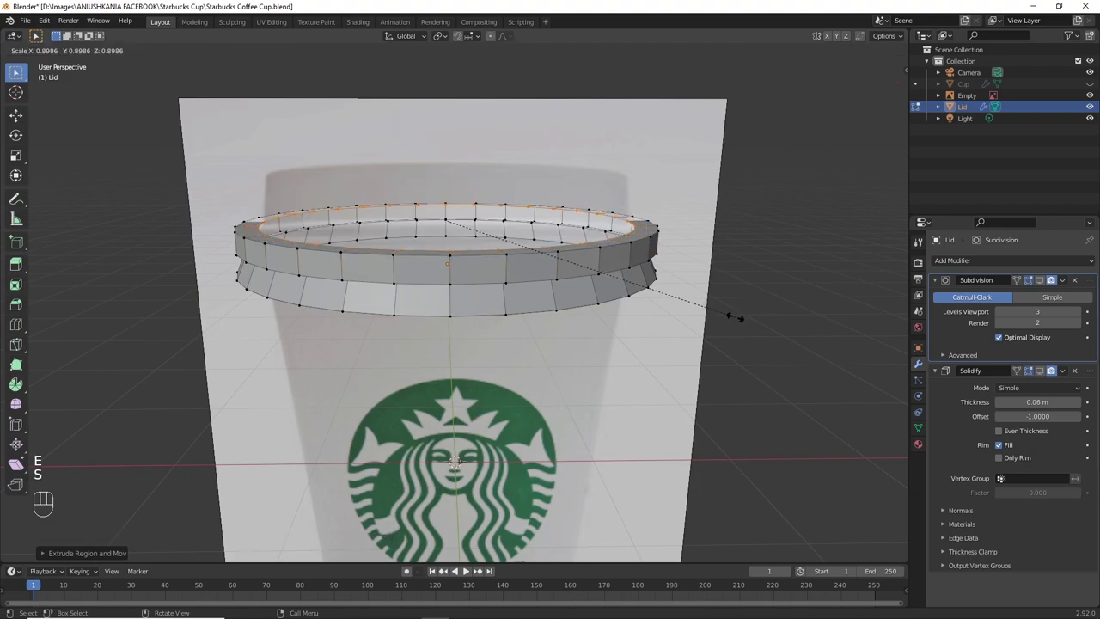
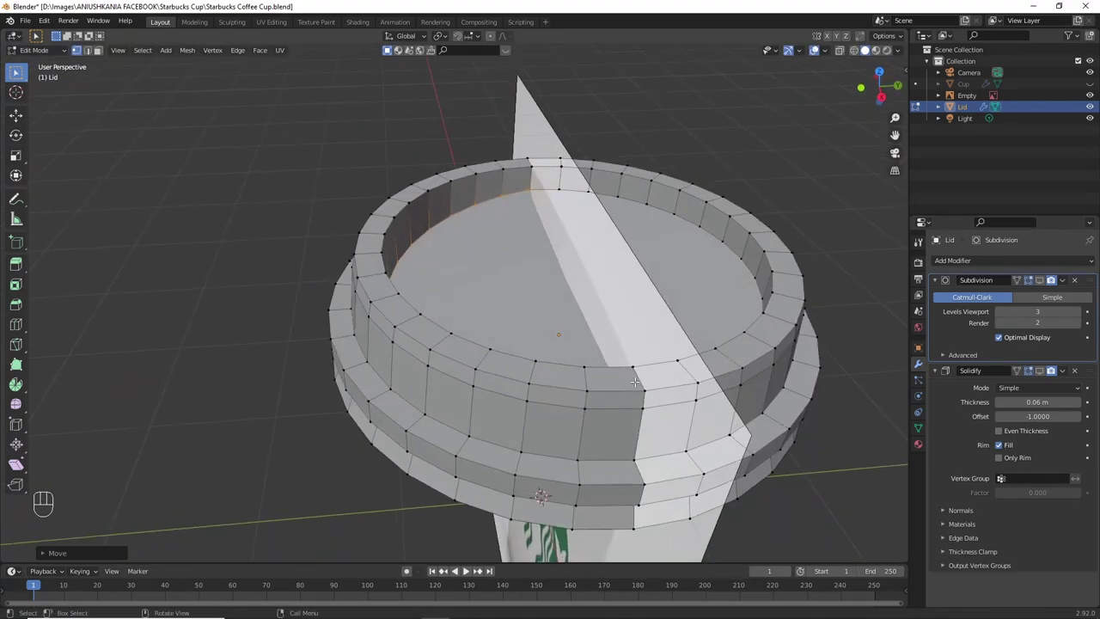
Step: Add an edge loop around the Lid's inner wall with a loop cut
key("ctrl+r")
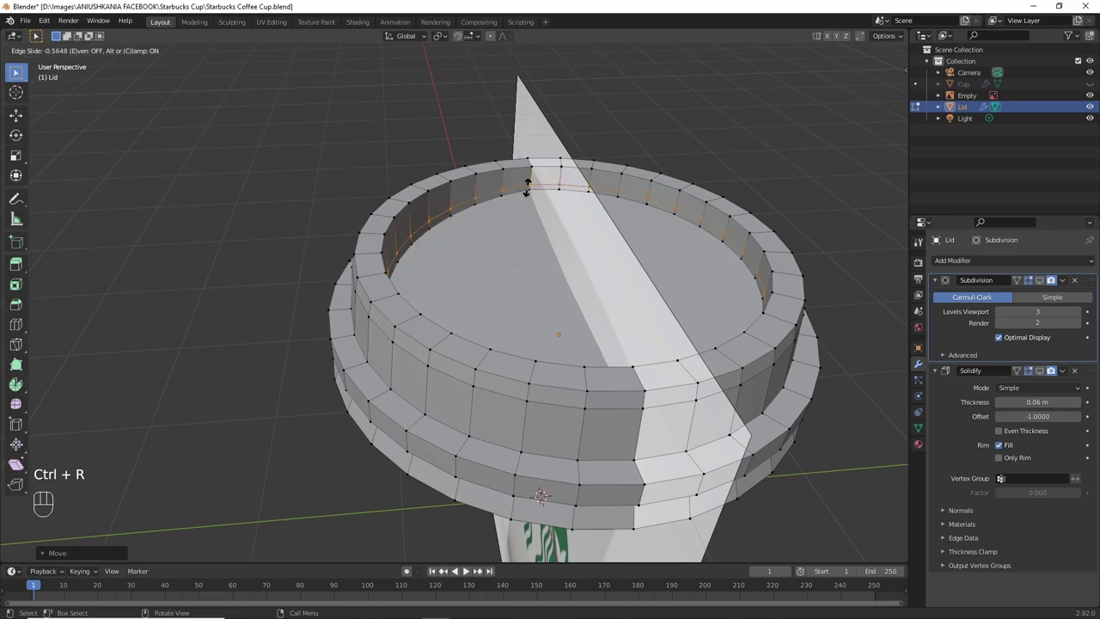
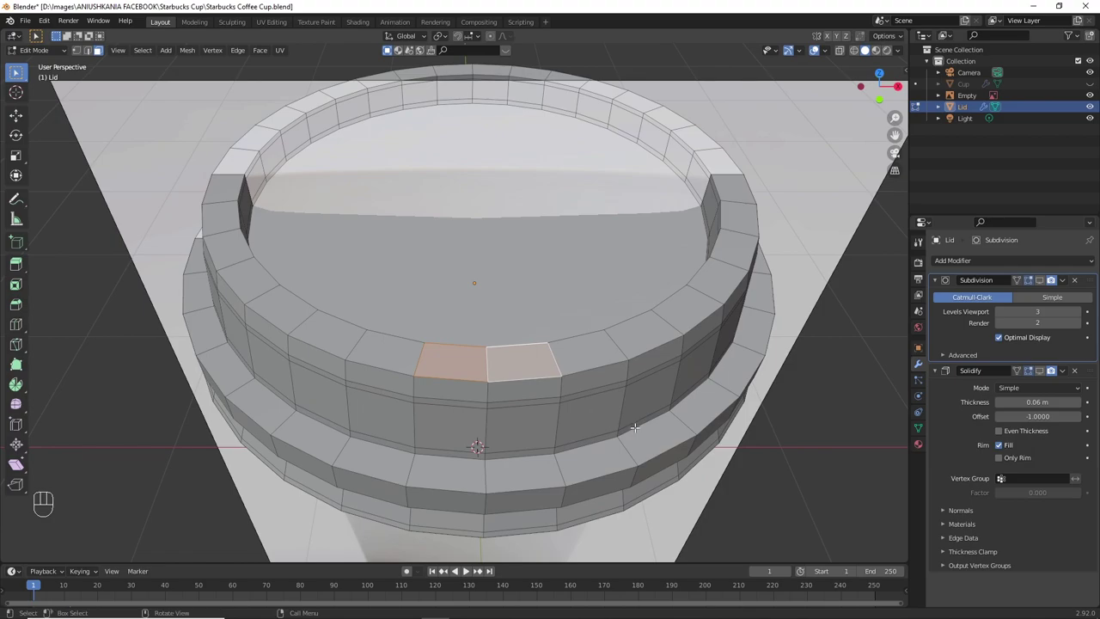
Step: Inset a front wall face of the Lid and extrude it inward into a sip-hole slot
key("i")
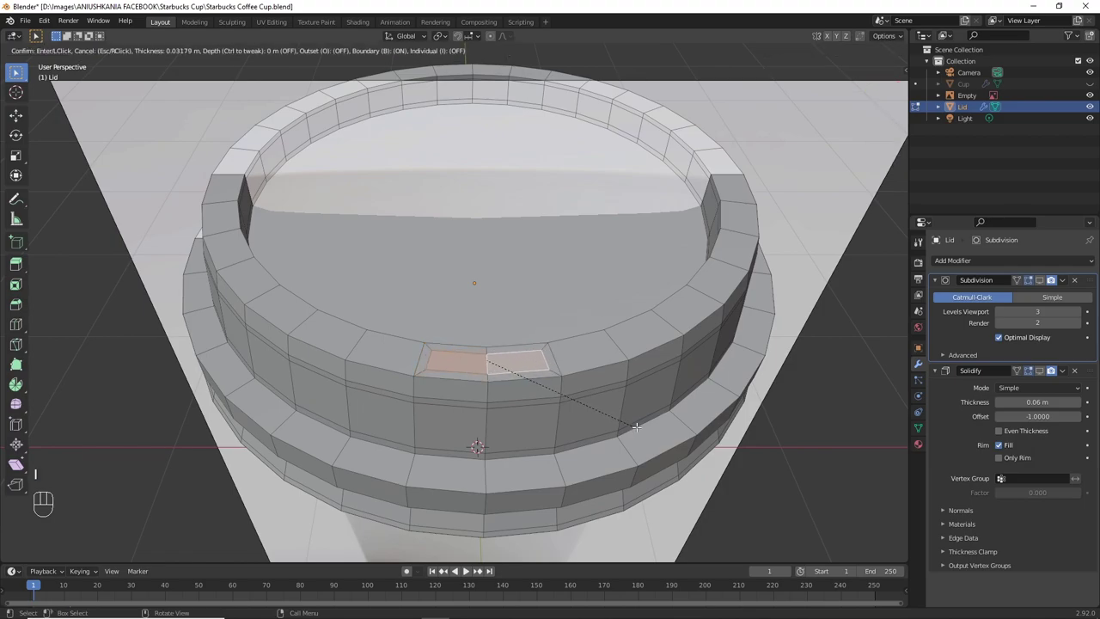
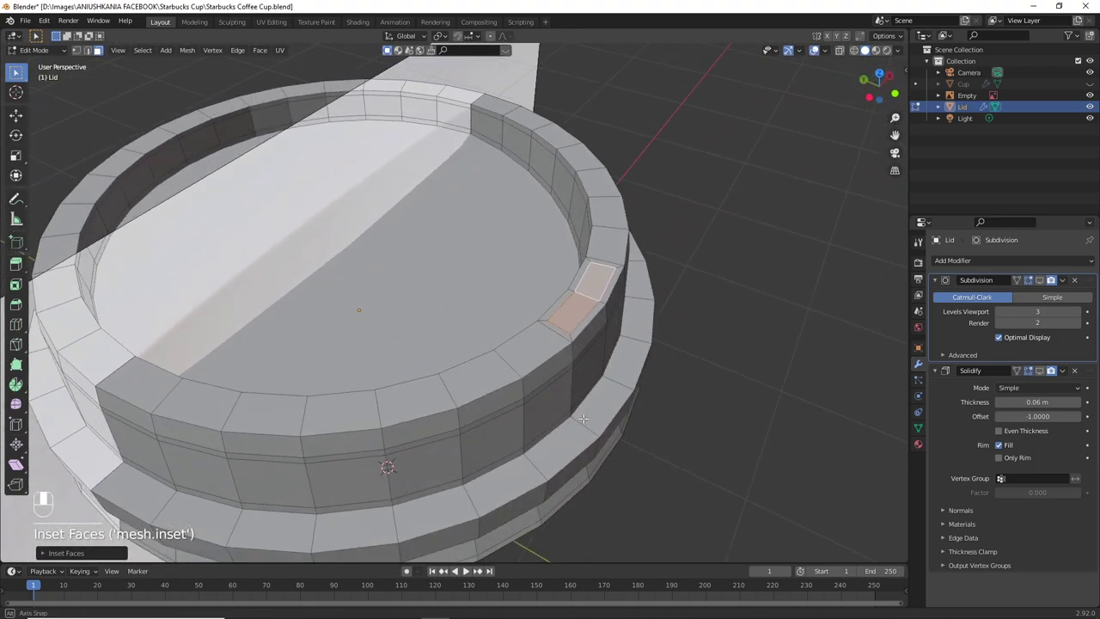
key("e")
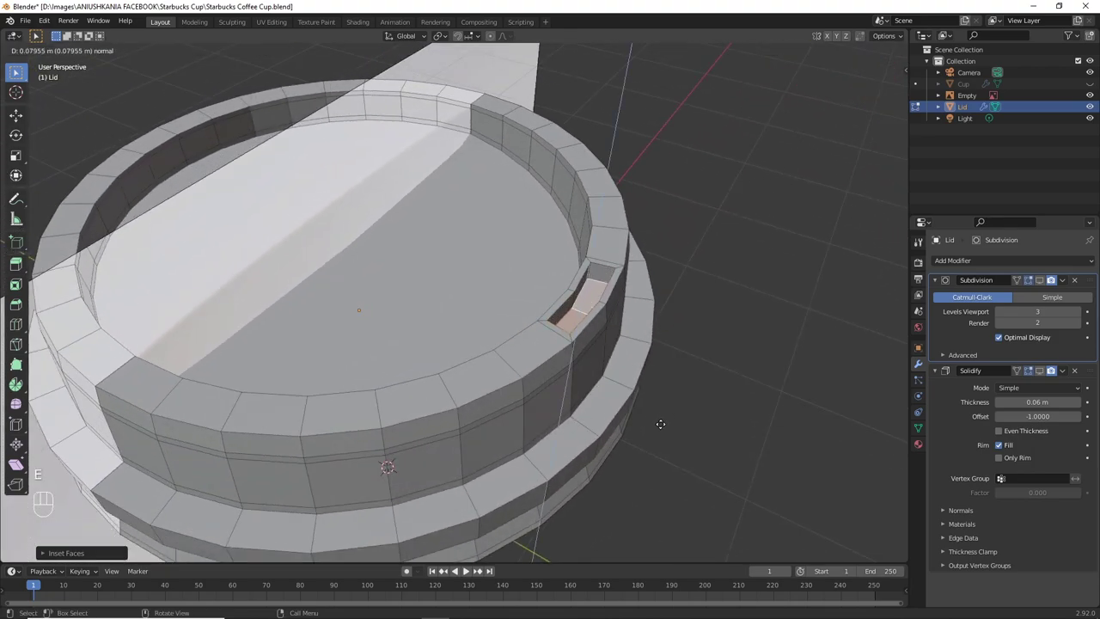
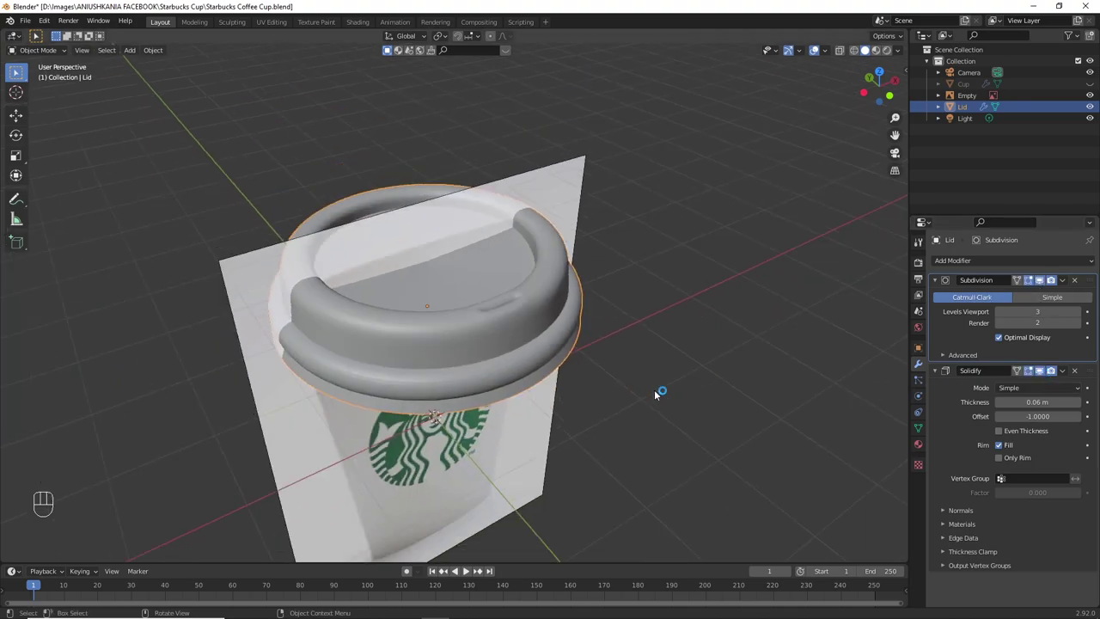
Step: Check the Lid's normals and reduce its Solidify thickness to 0.01 m
left_click_drag(581, 374, 551, 383)
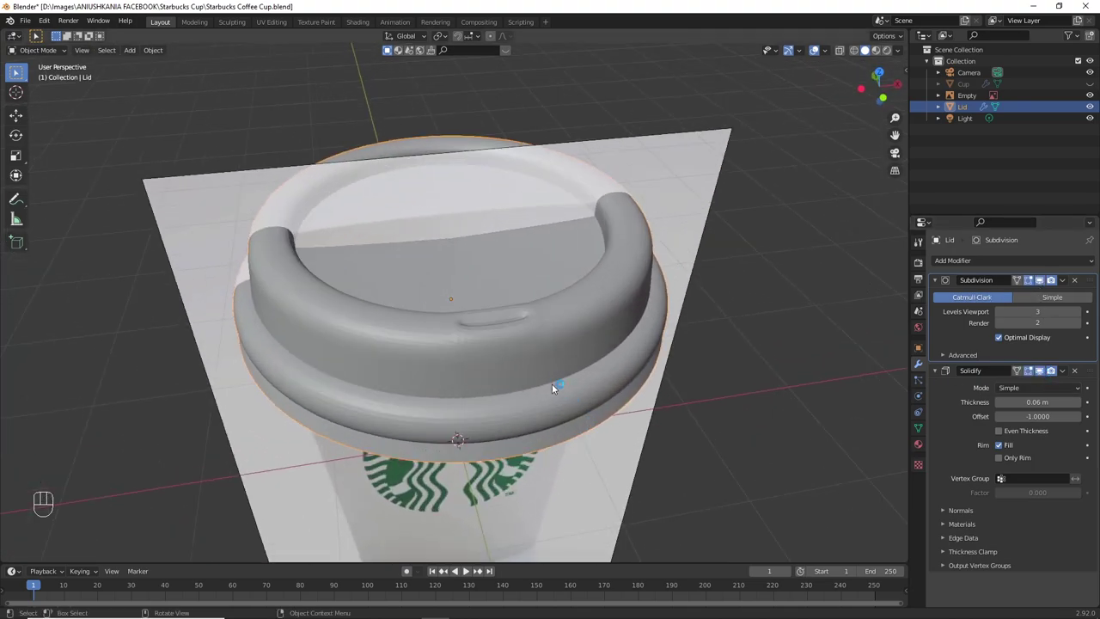
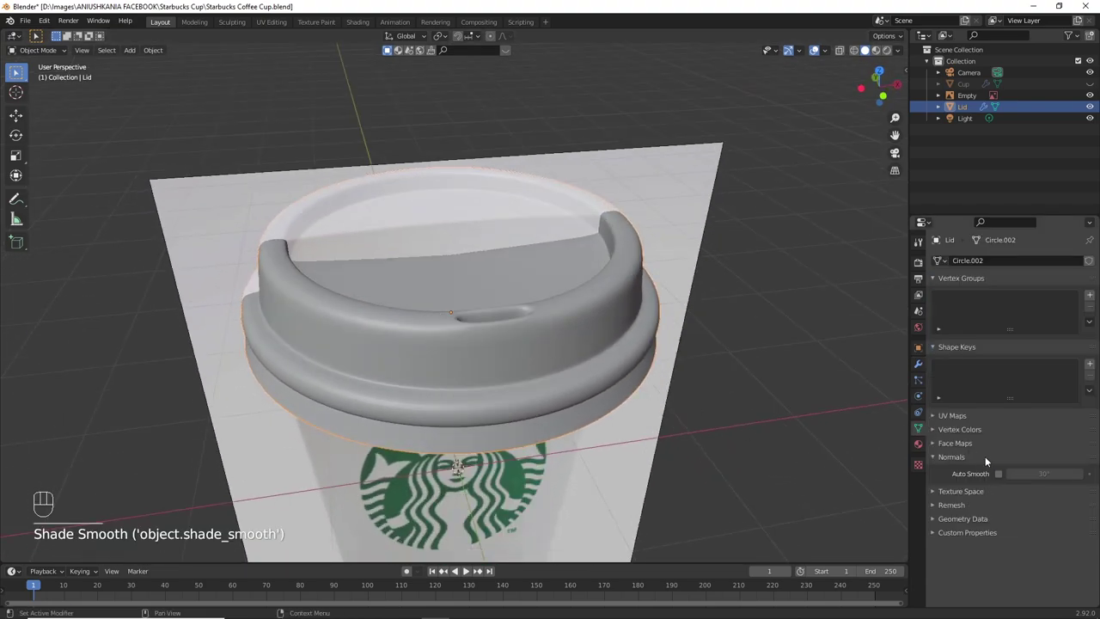
left_click(1005, 476)
left_click_drag(434, 330, 915, 393)
key("Tab")
left_click(924, 368)
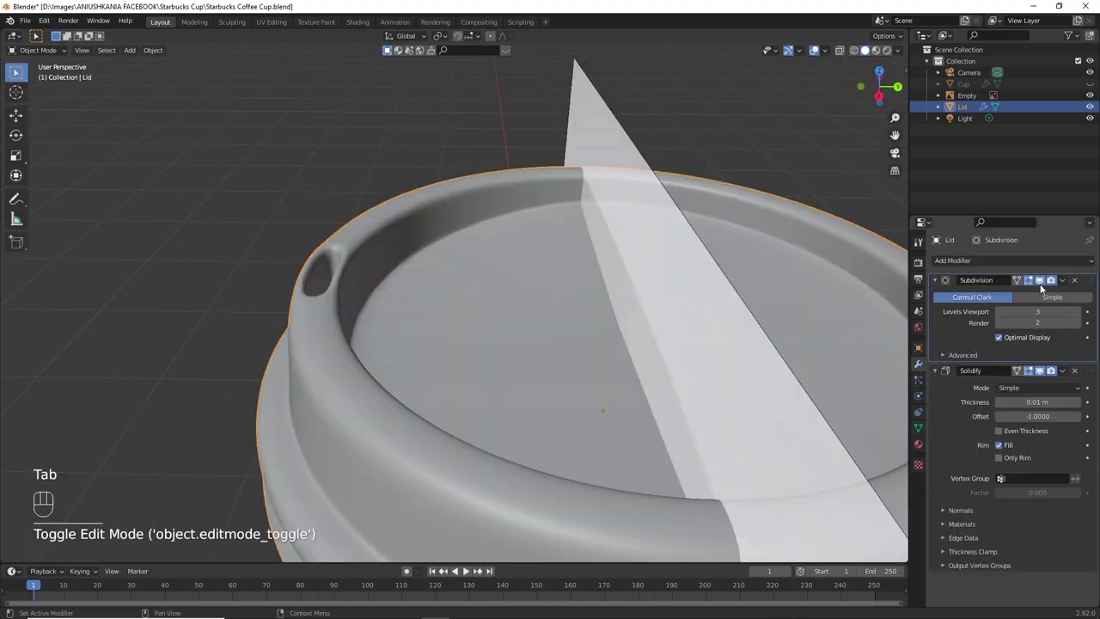
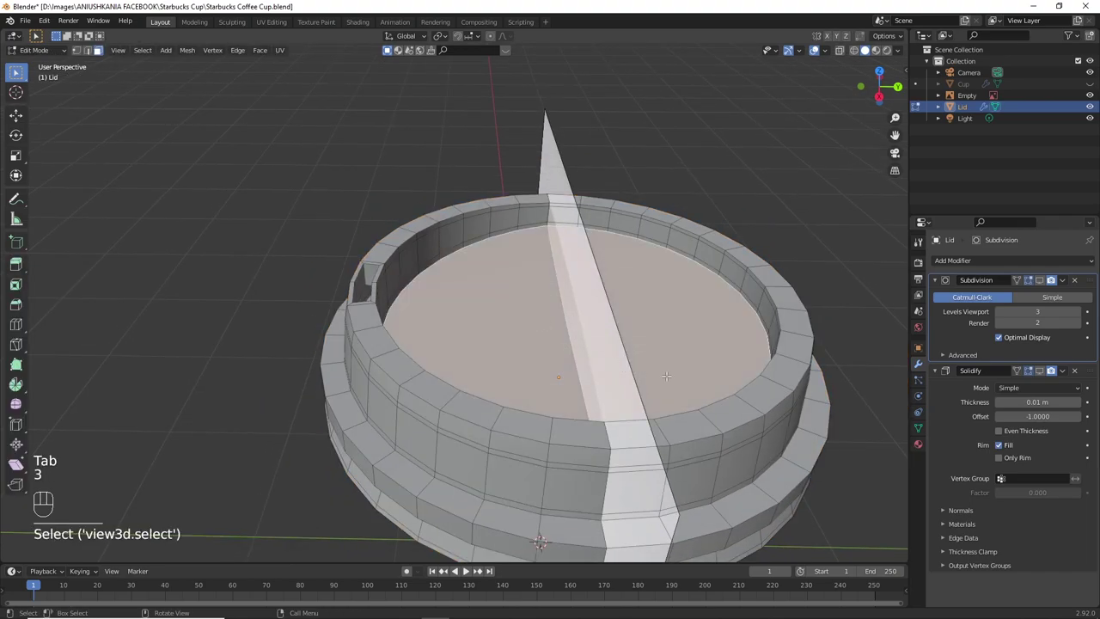
Step: Inset the lid's flat top face into a smaller inner ring
key("i")
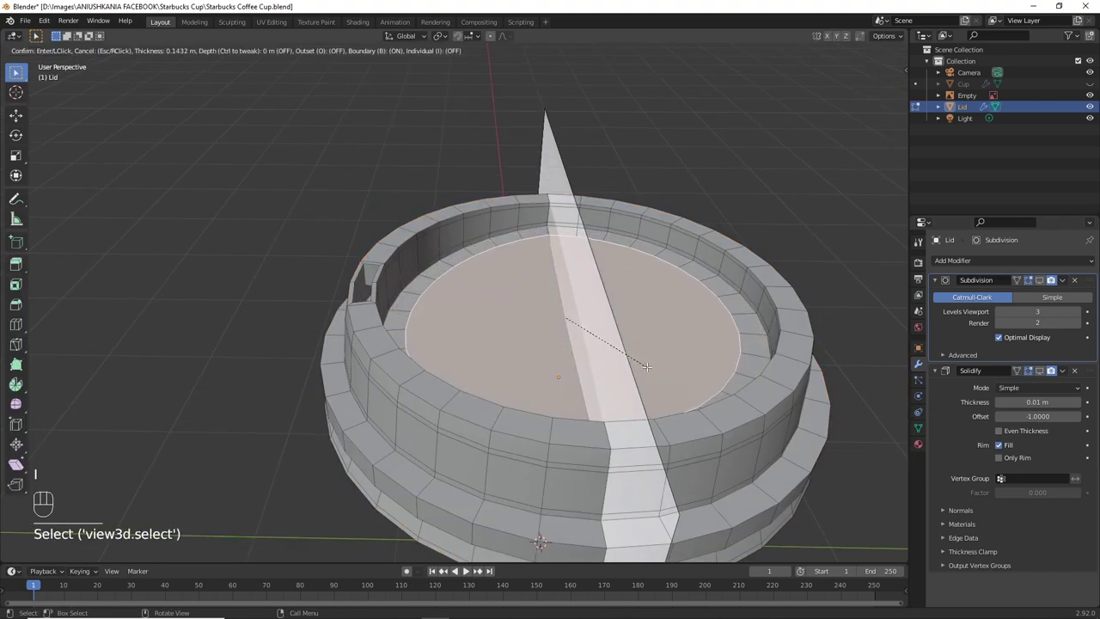
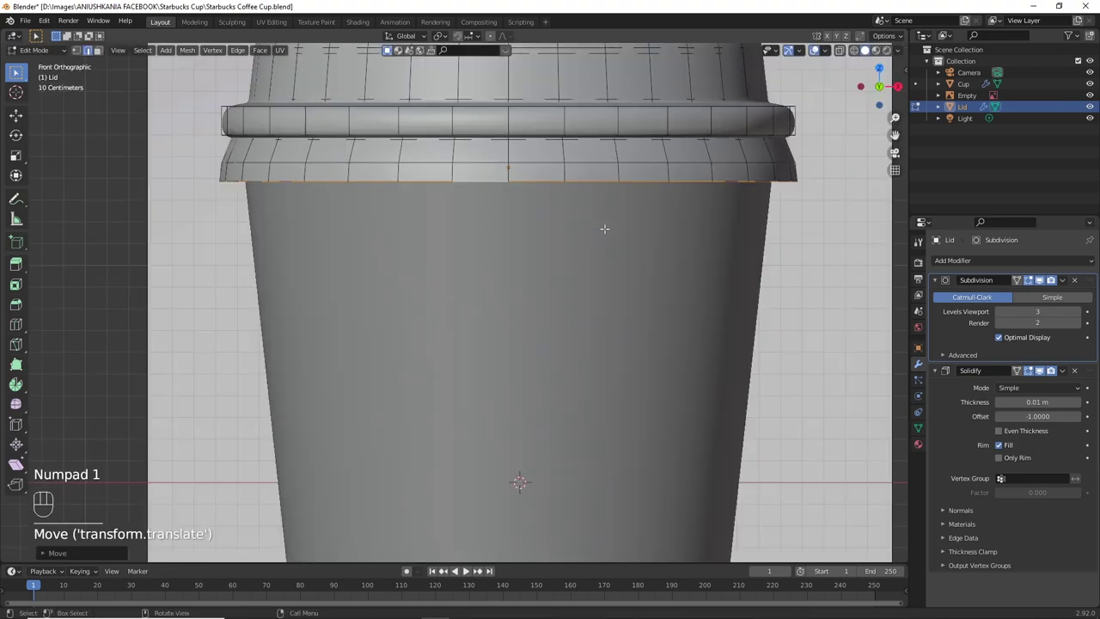
Step: Leave lid editing and lower the lid along Z in Front view so it sits on the cup
key("Tab")
left_click_drag(583, 276, 583, 282)
key("KP_1")
key("g")
key("z")
left_click(588, 290)
left_click_drag(542, 306, 524, 271)
left_click_drag(531, 280, 544, 340)
left_click_drag(545, 349, 534, 335)
left_click(519, 274)
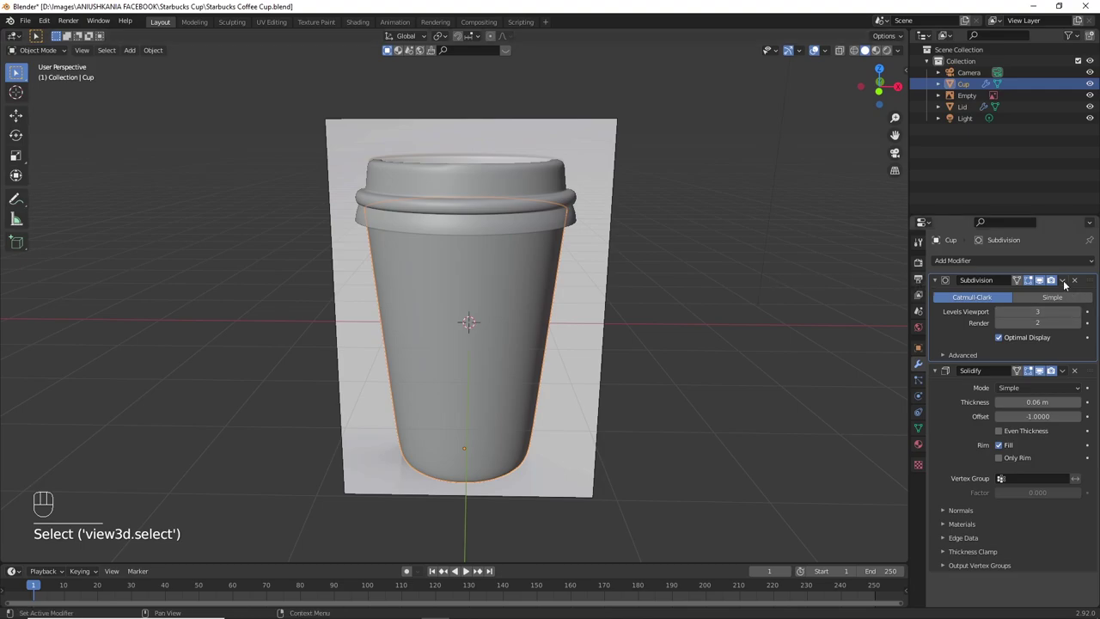
Step: Apply the Cup's and then the Lid's Subdivision and Solidify modifiers
left_click(1068, 284)
left_click(1068, 282)
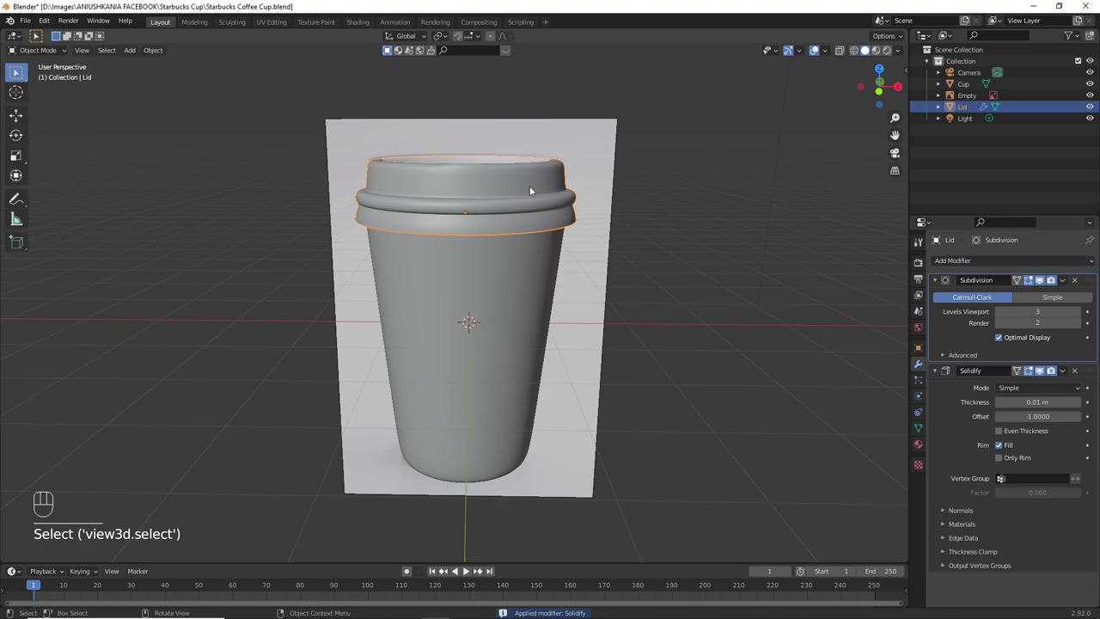
left_click_drag(1064, 284, 1066, 294)
left_click(1071, 284)
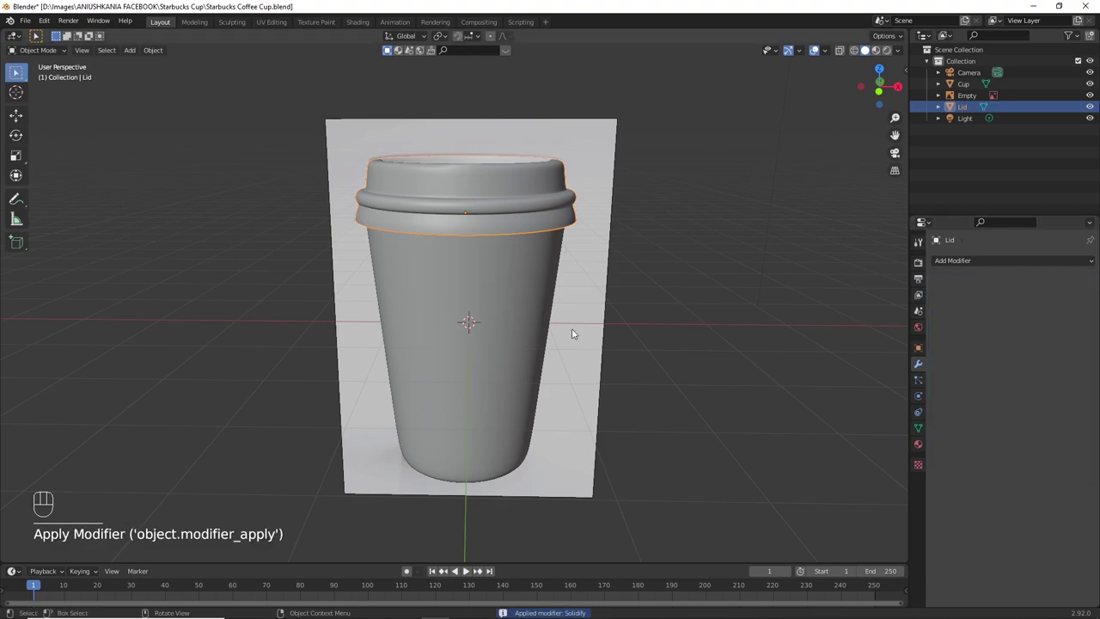
left_click_drag(567, 378, 567, 366)
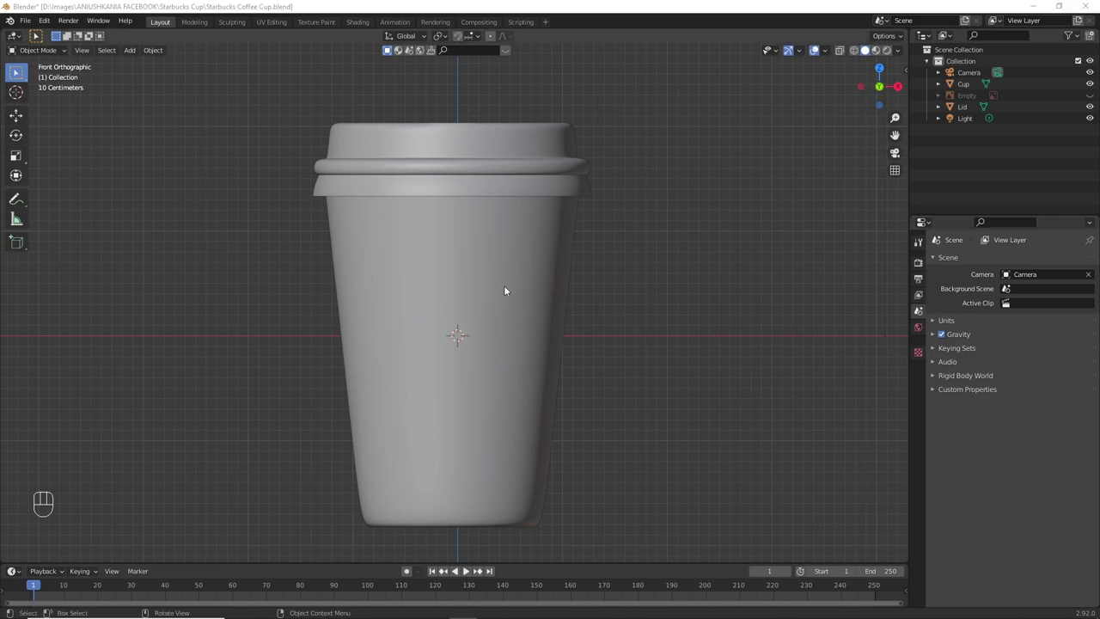
Step: Bring up the Add menu to insert a new Circle mesh beside the cup
left_click_drag(561, 314, 561, 330)
key("shift+a")
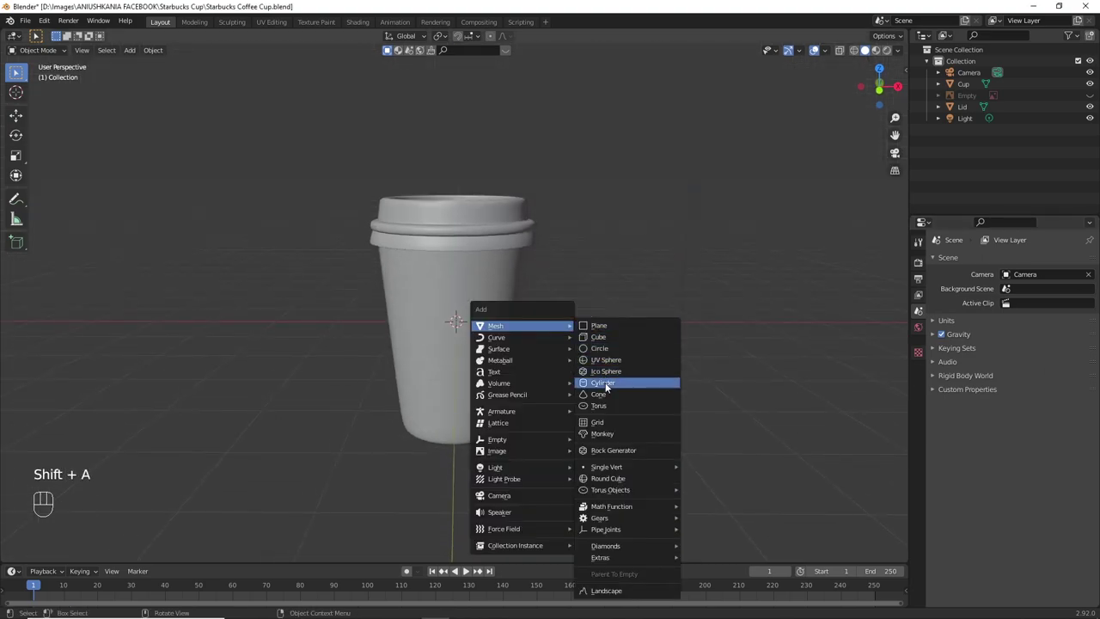
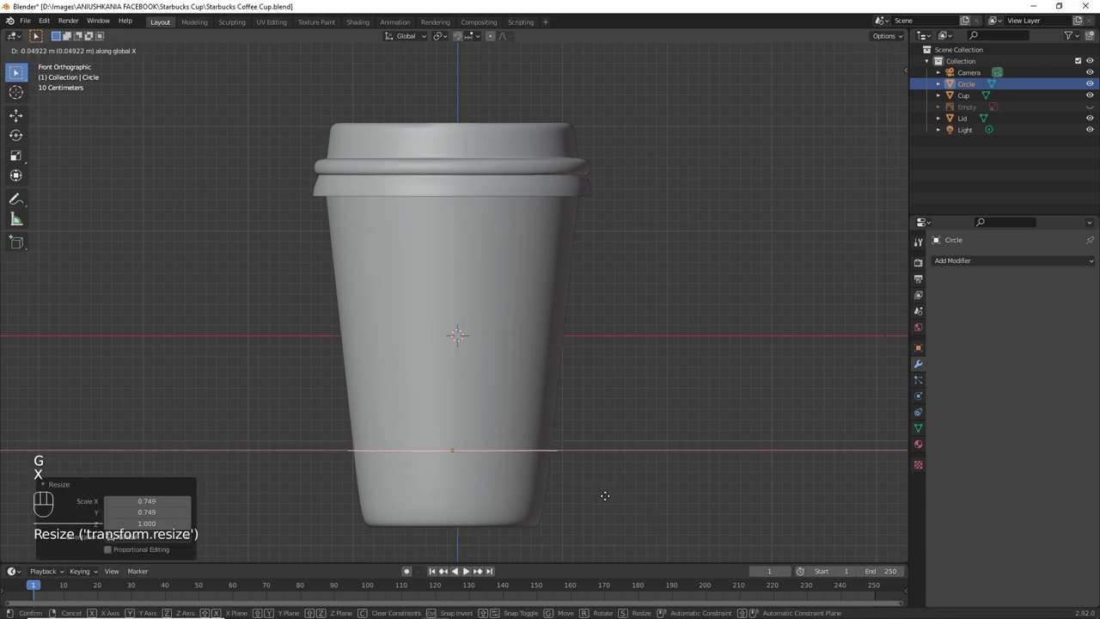
Step: Place the circle, enter Edit Mode and start extruding it upward into a band
left_click(608, 499)
key("Tab")
key("e")
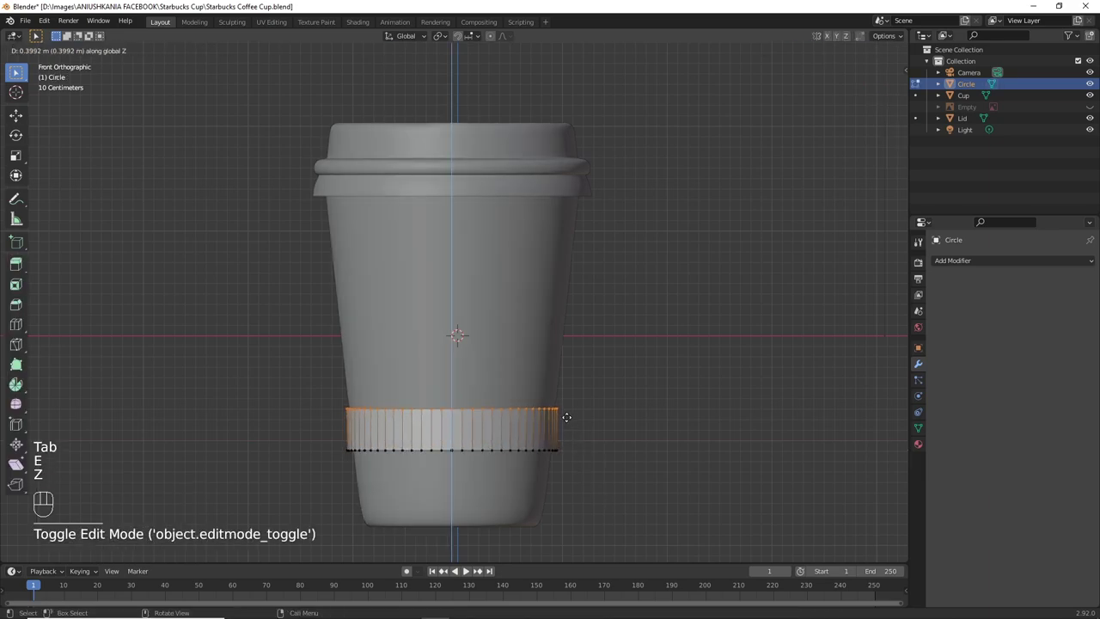
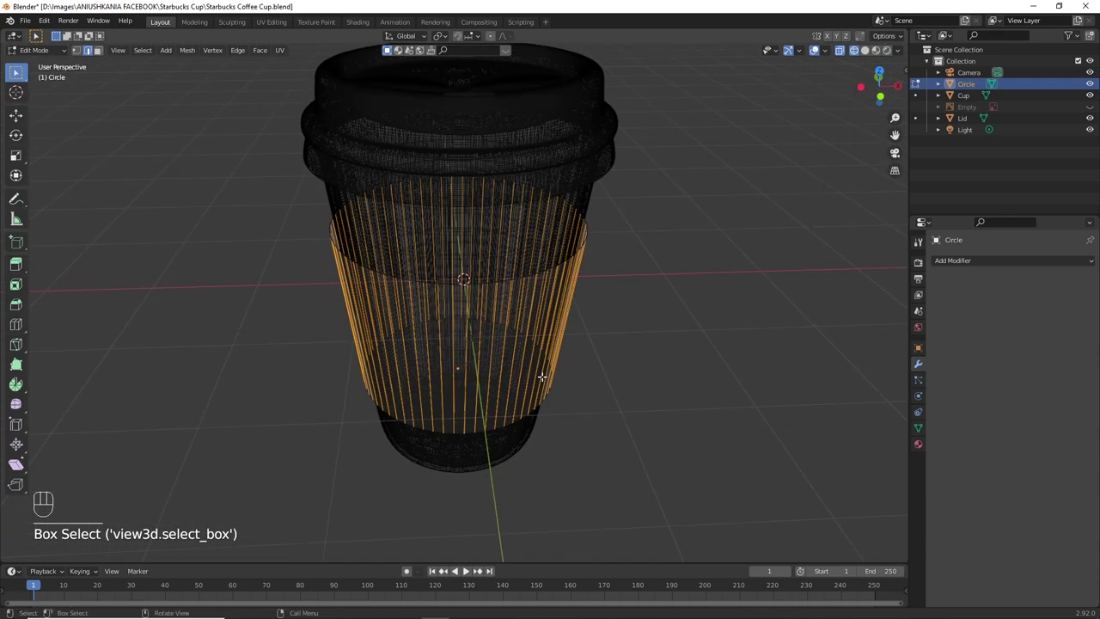
Step: Turn off see-through display so the sleeve band shows solid around the cup
key("z")
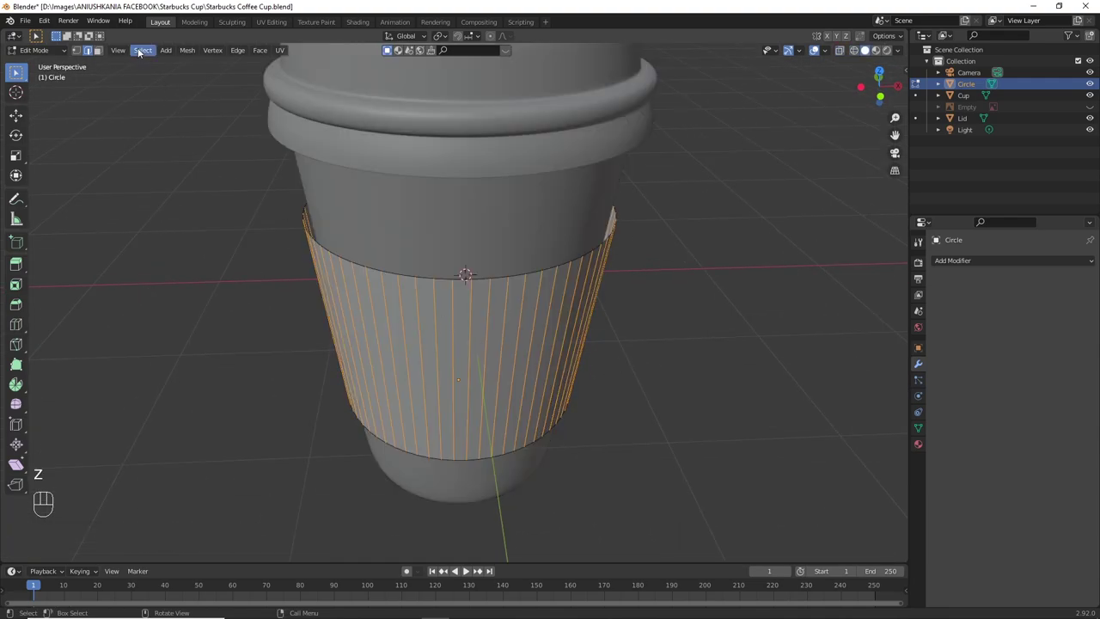
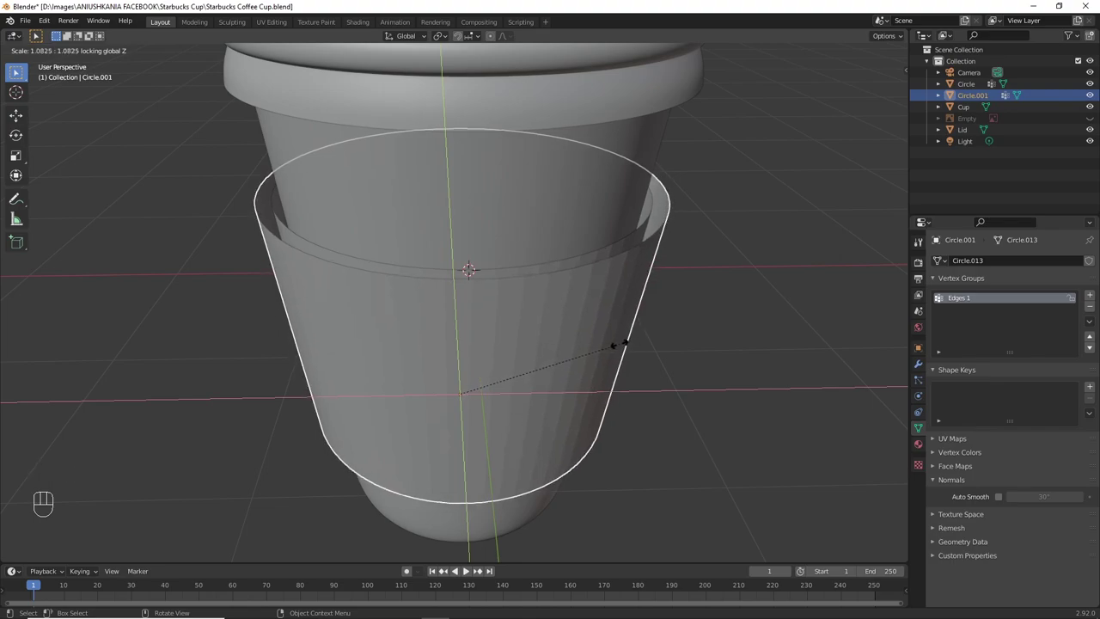
Step: Confirm the enlarged Circle.001 copy and select it together with the original sleeve for joining
left_click(620, 346)
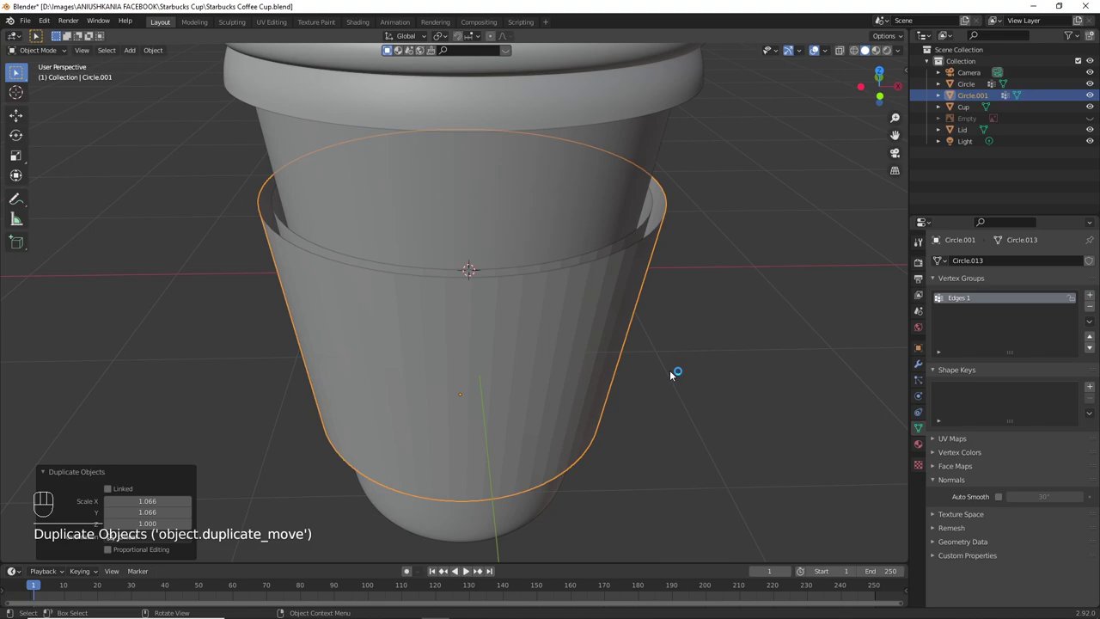
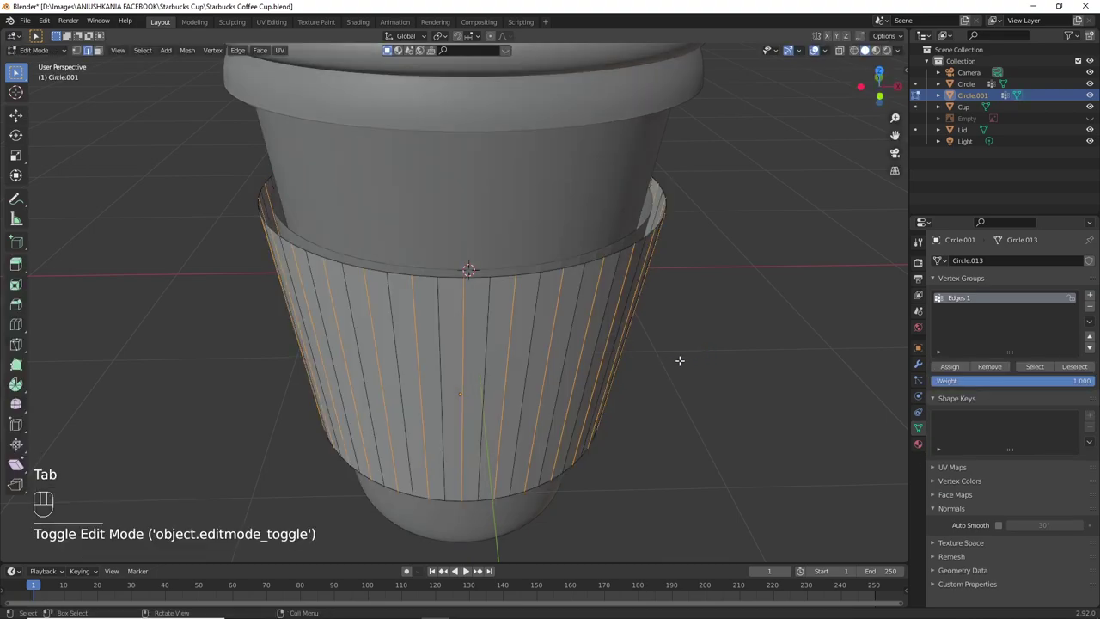
key("Tab")
left_click(635, 245)
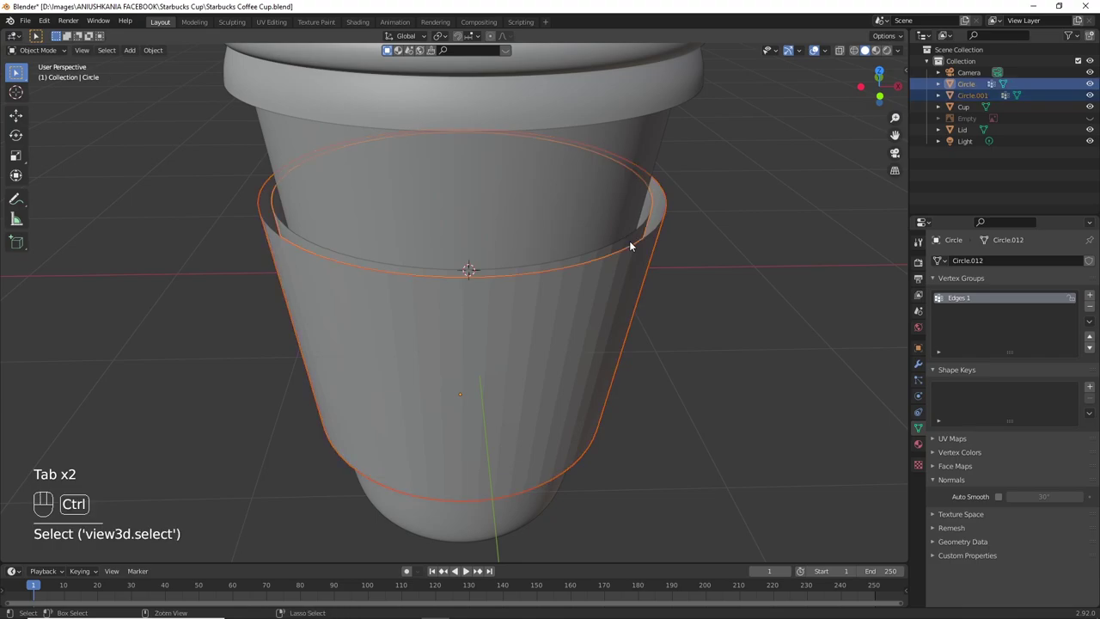
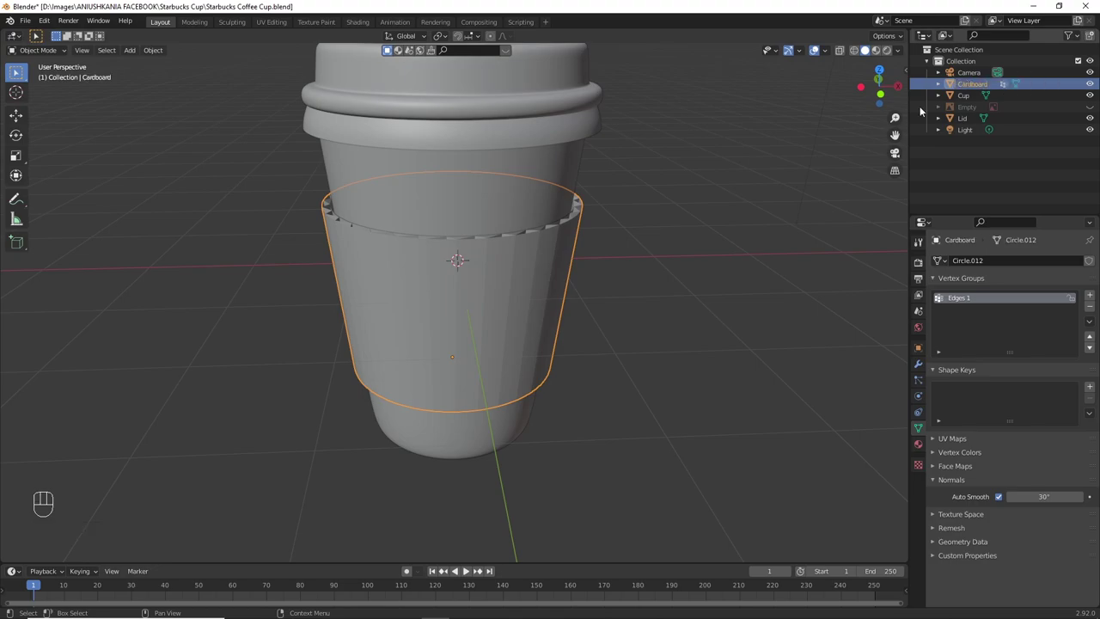
Step: Orbit to look down on the lid and select the cup for its new material
left_click_drag(581, 302, 586, 303)
left_click(622, 286)
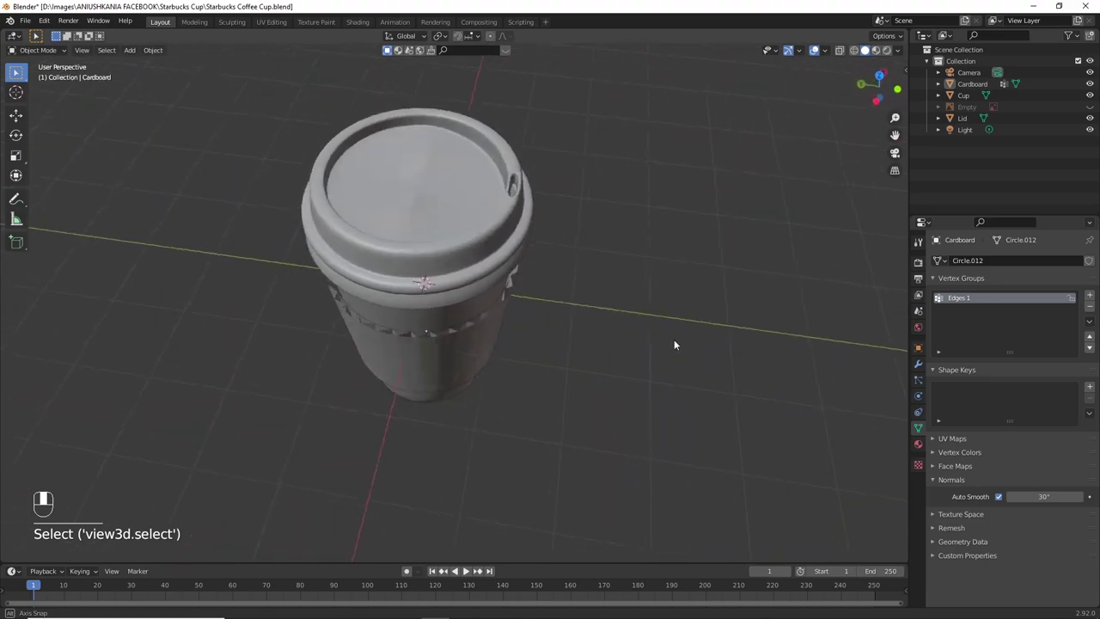
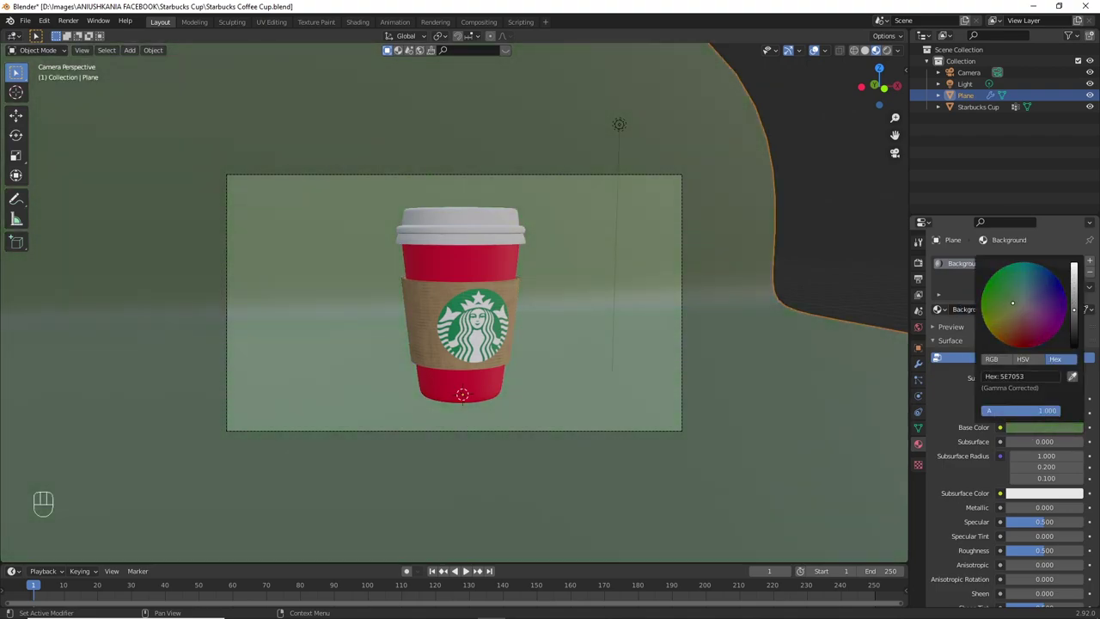
Step: Orbit the view around the cup in front of the green backdrop
left_click_drag(645, 285, 642, 290)
Step: Add a Cylinder under the cup, give it subdivision and start editing it flat as a base
key("shift+a")
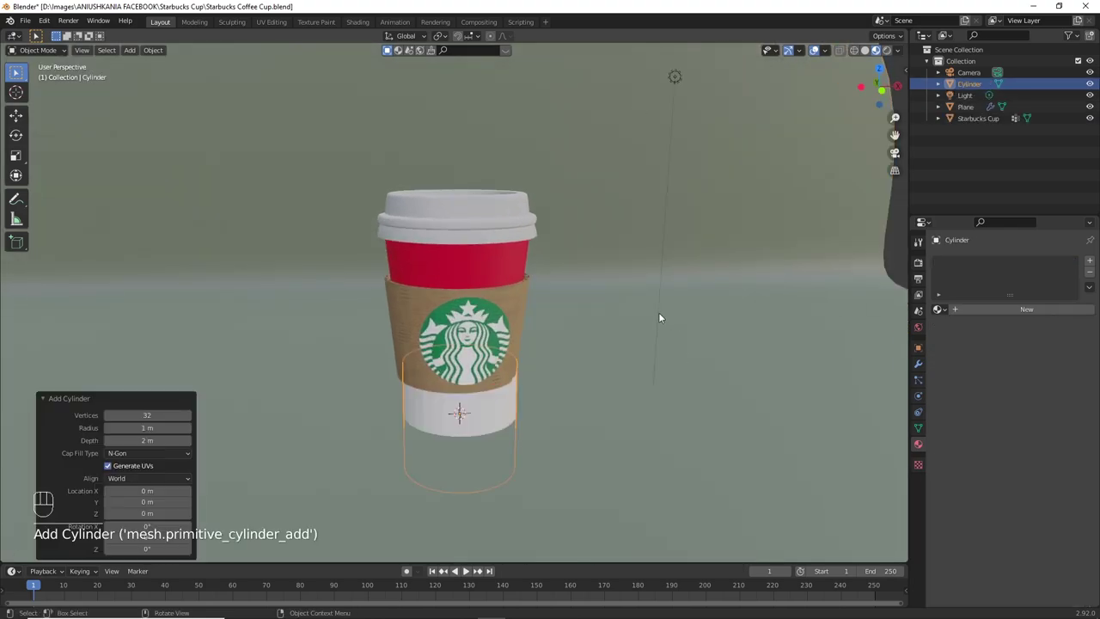
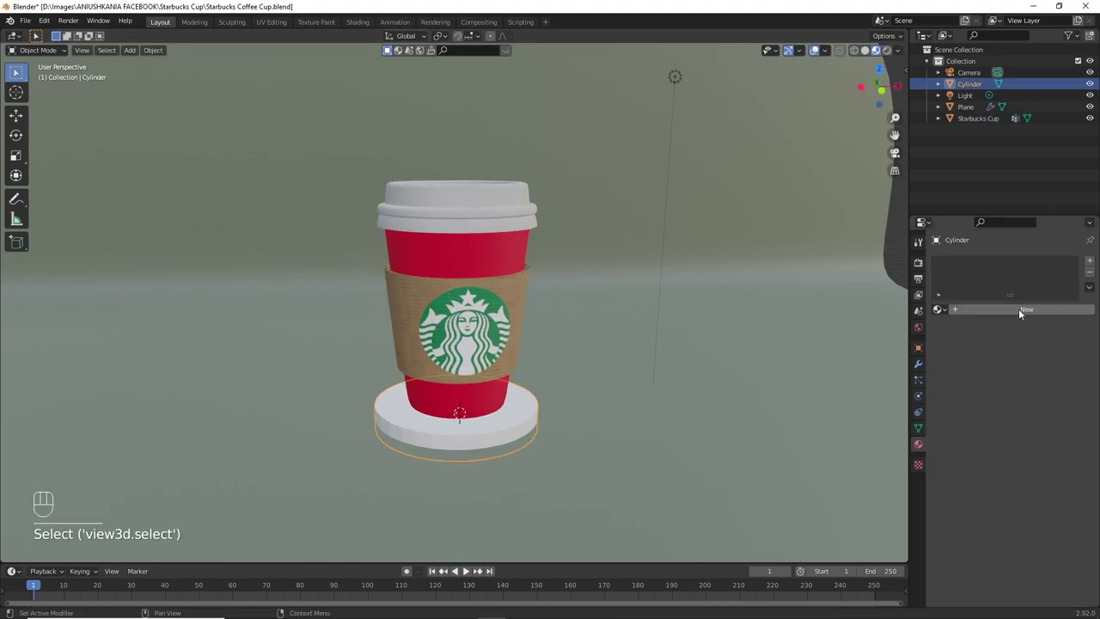
key("ctrl+2")
key("ctrl+3")
key("Tab")
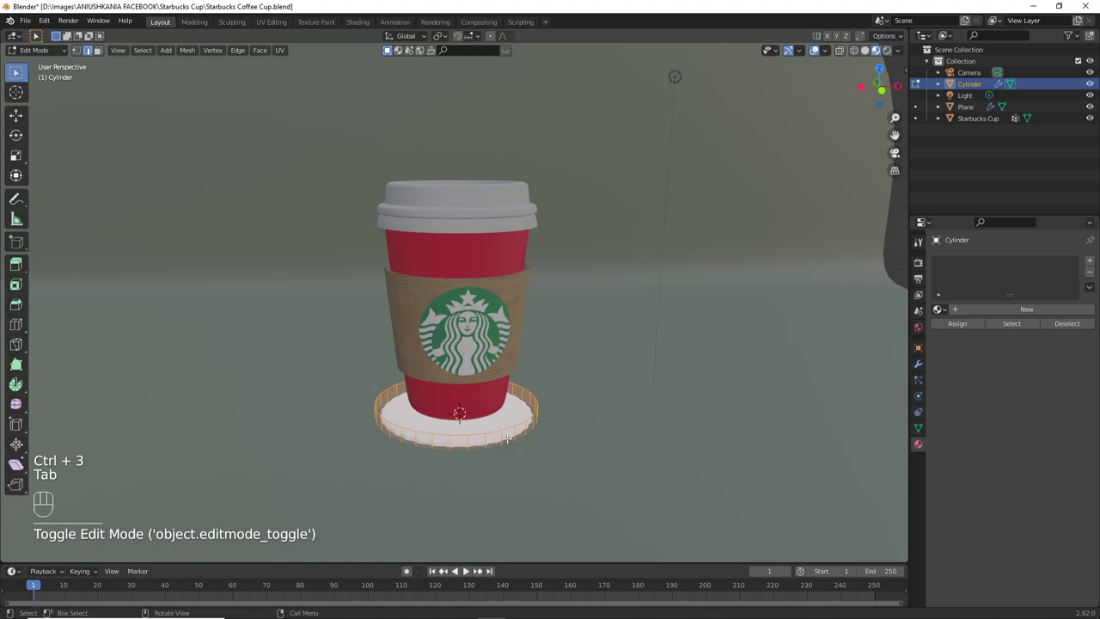
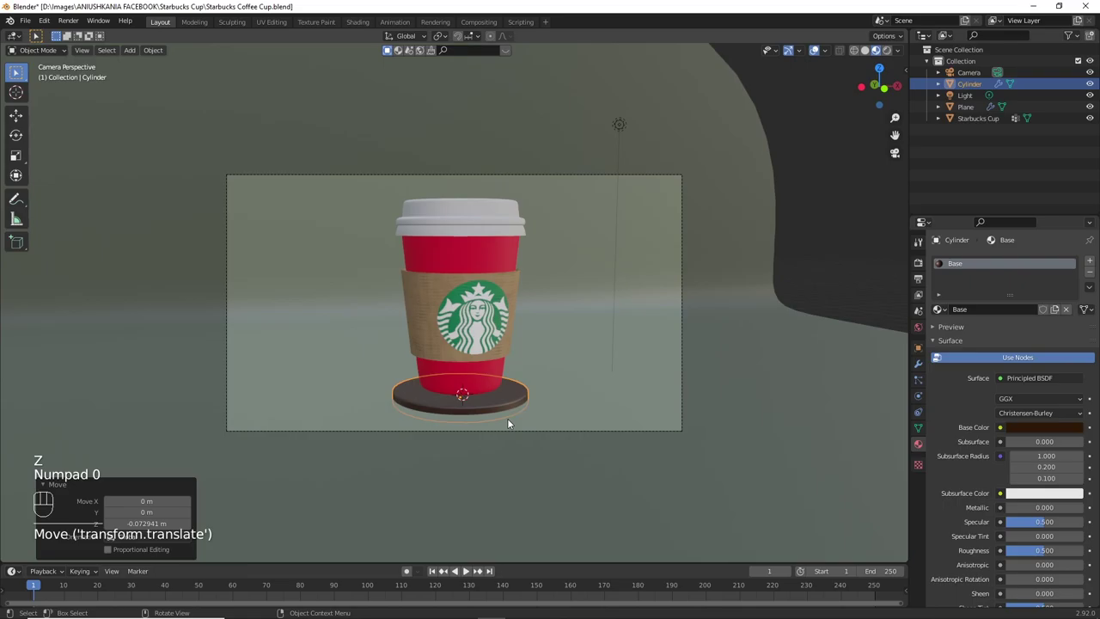
Step: Switch the viewport shading to a rendered preview of the scene
left_click(944, 378)
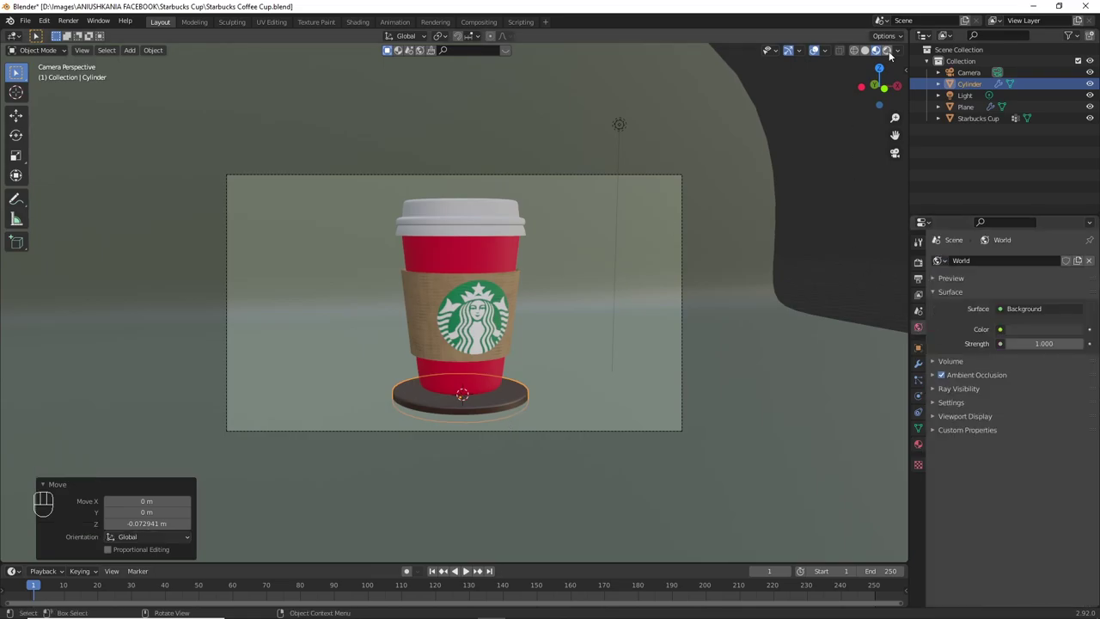